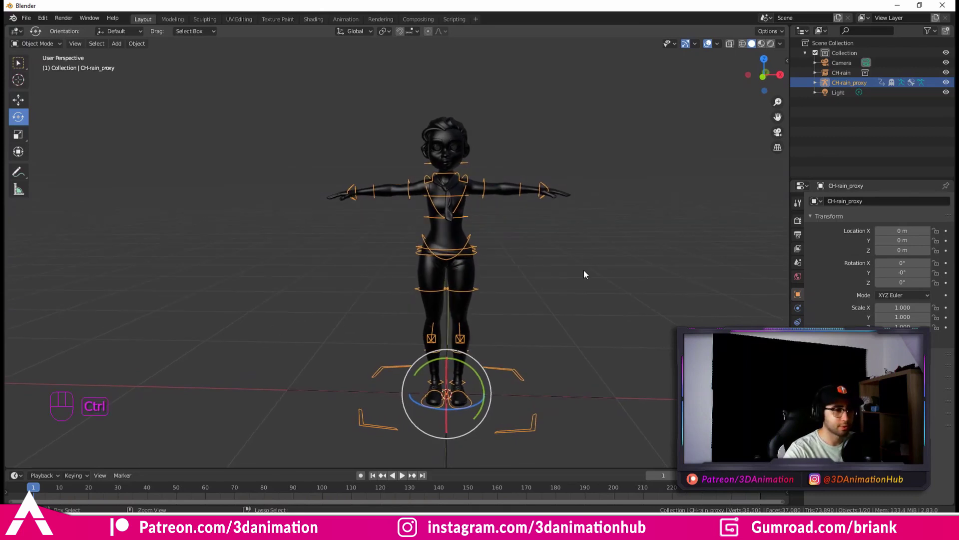
Step: Enter Pose Mode on the Rain rig and grab the right hand IK control with the move tool
key(ctrl+Tab)
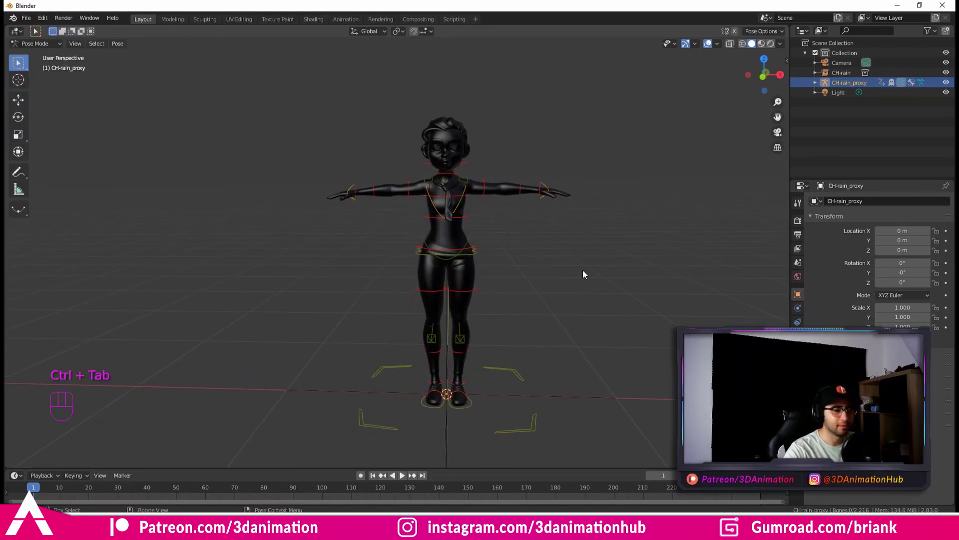
middle_click(536, 304)
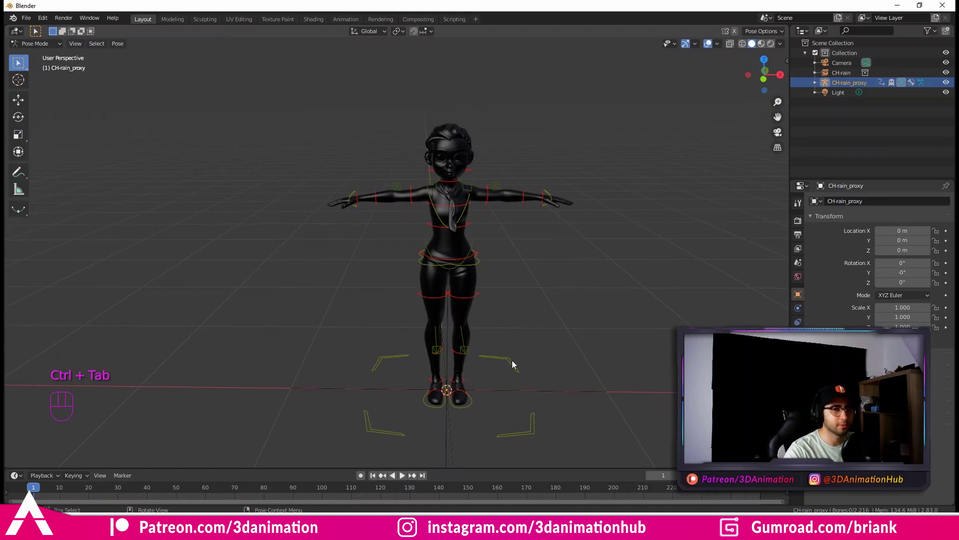
middle_click(496, 209)
key(w)
drag(613, 175, 491, 178)
drag(452, 344, 454, 271)
drag(493, 239, 491, 275)
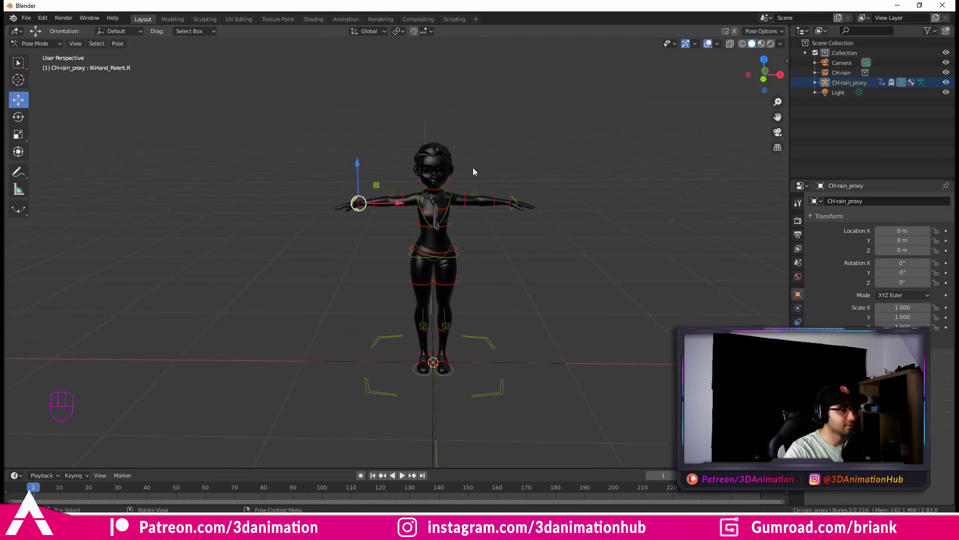
Step: Toggle the mode back and forth and orbit to view the character from the side
key(ctrl+Tab)
key(w)
middle_click(511, 307)
key(ctrl+Tab)
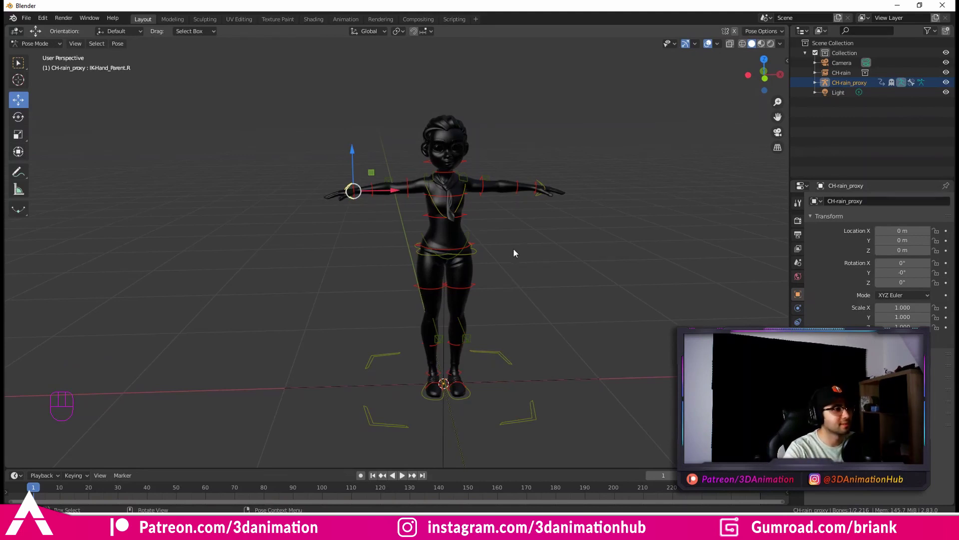
drag(535, 252, 518, 263)
drag(492, 265, 509, 276)
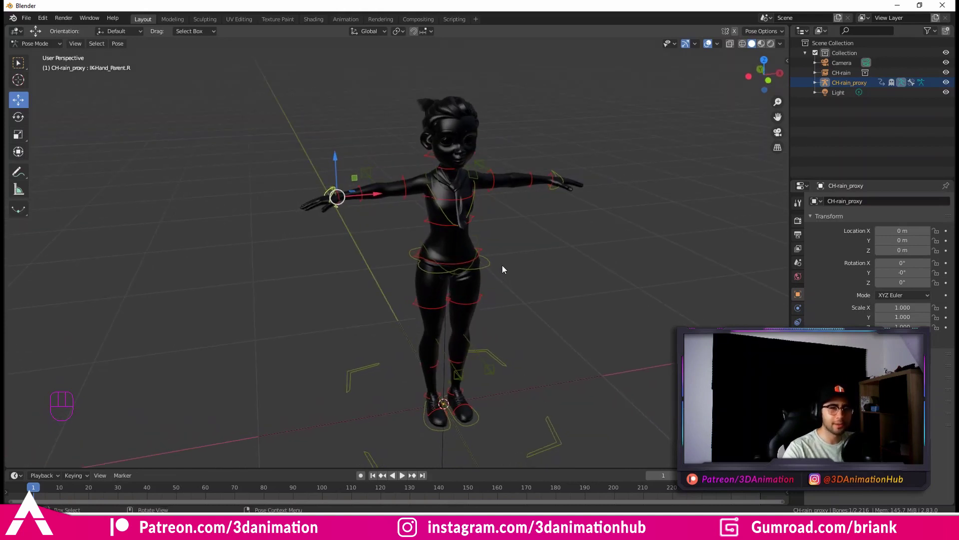
middle_click(517, 256)
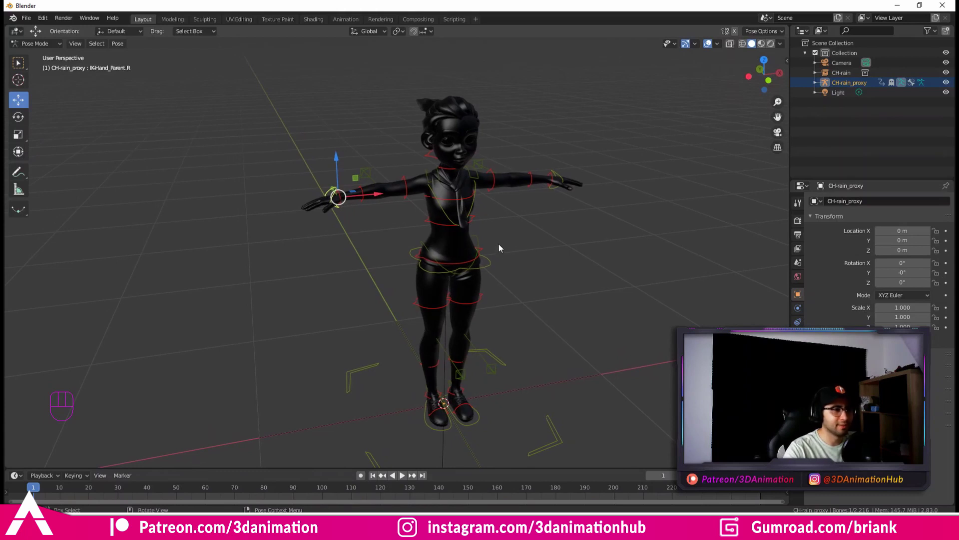
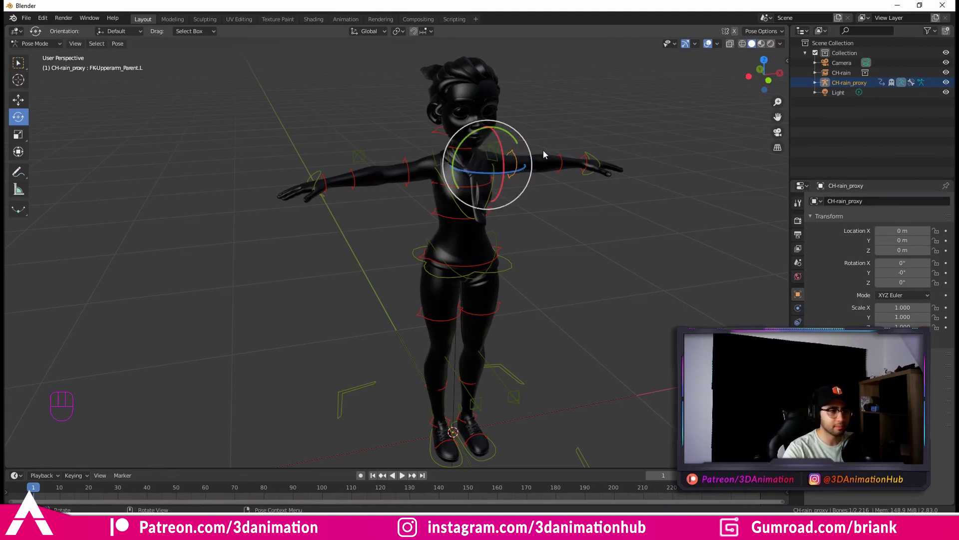
Step: Try rotating the left upper arm, return to a front view, and bring up the save dialog
drag(610, 190, 609, 228)
middle_click(619, 240)
key(q)
drag(607, 243, 554, 246)
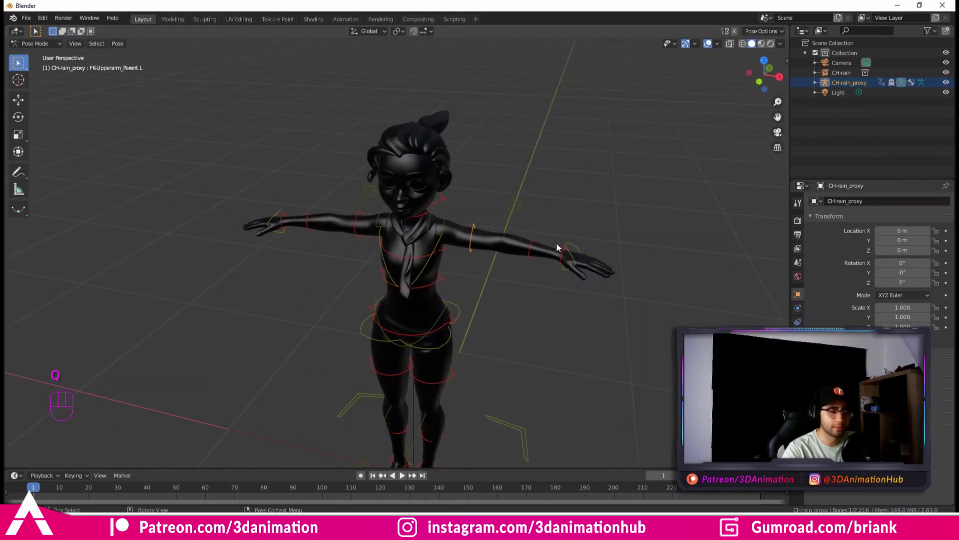
middle_click(535, 265)
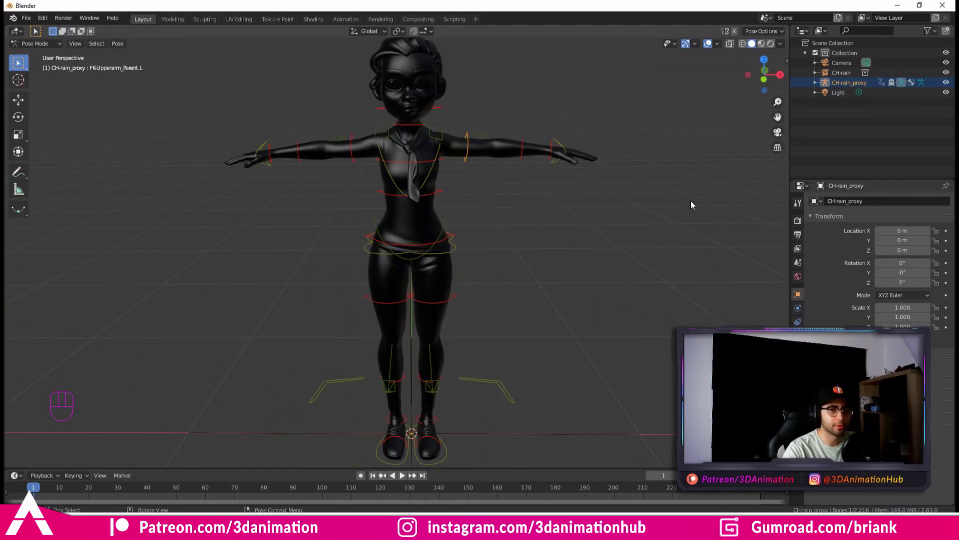
drag(31, 21, 55, 88)
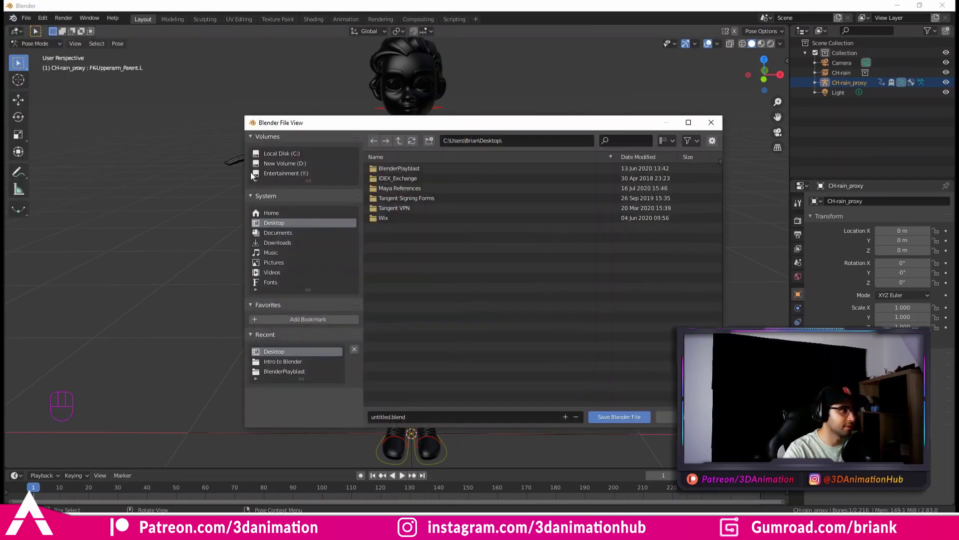
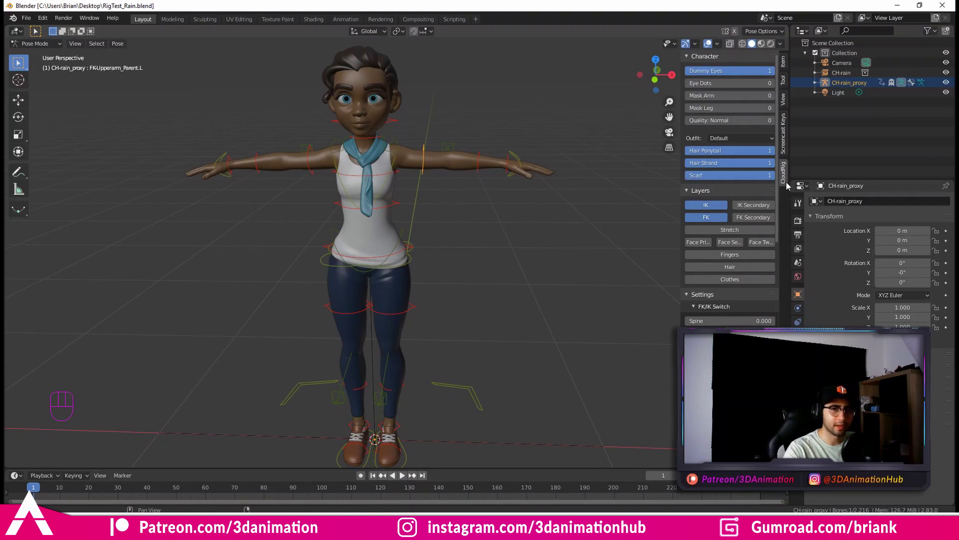
drag(594, 181, 606, 190)
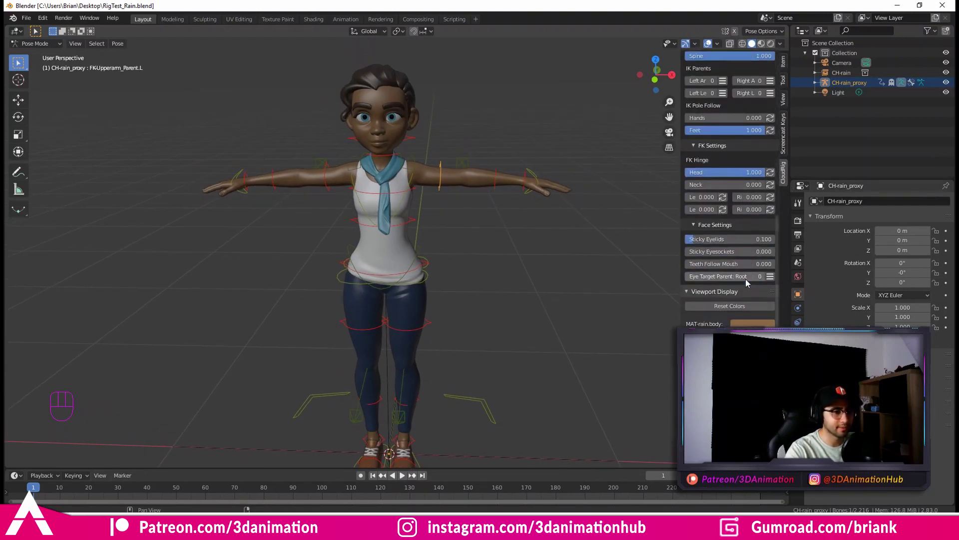
middle_click(507, 216)
drag(453, 213, 461, 240)
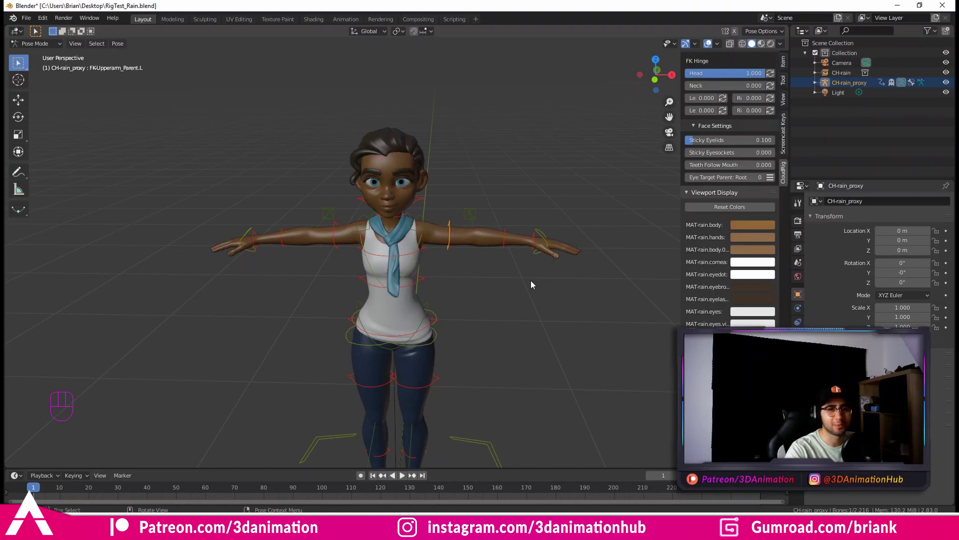
middle_click(501, 271)
middle_click(492, 306)
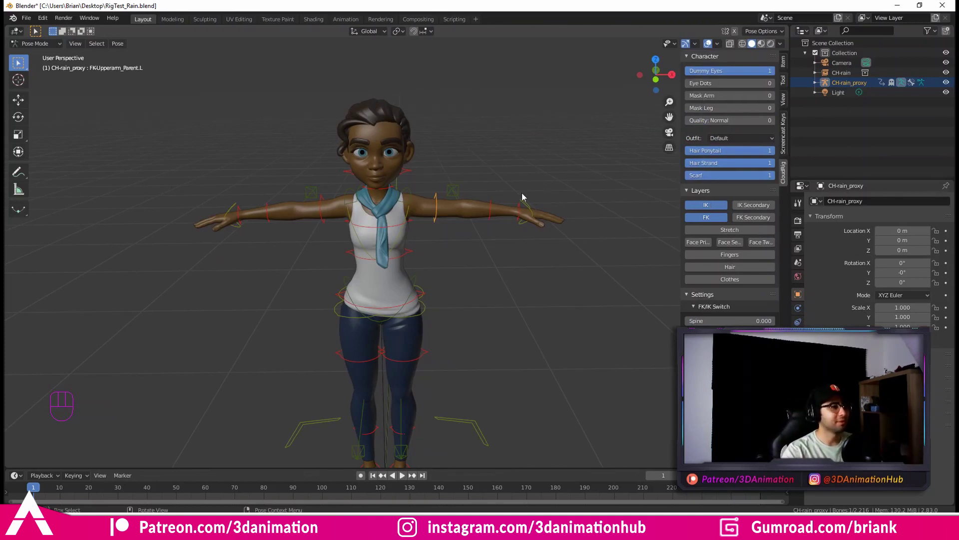
middle_click(538, 313)
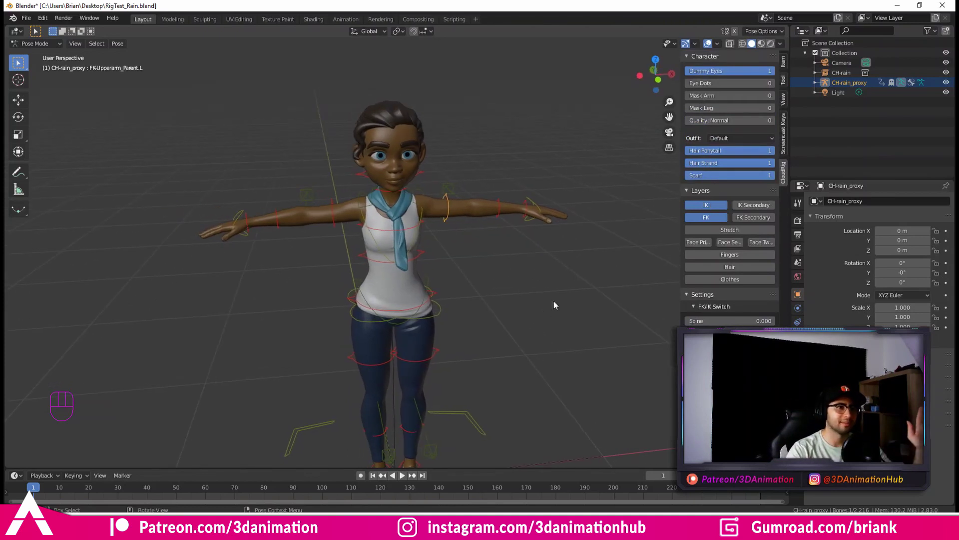
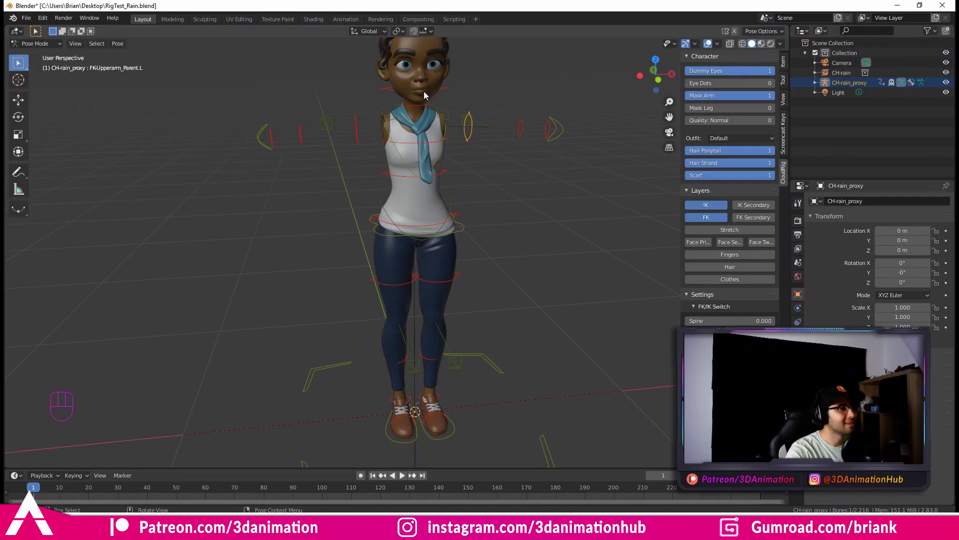
Step: Set Mask Arm back to 0 so Rain's arms reappear, then orbit around her upper body
drag(445, 188, 442, 225)
drag(410, 223, 397, 222)
middle_click(450, 225)
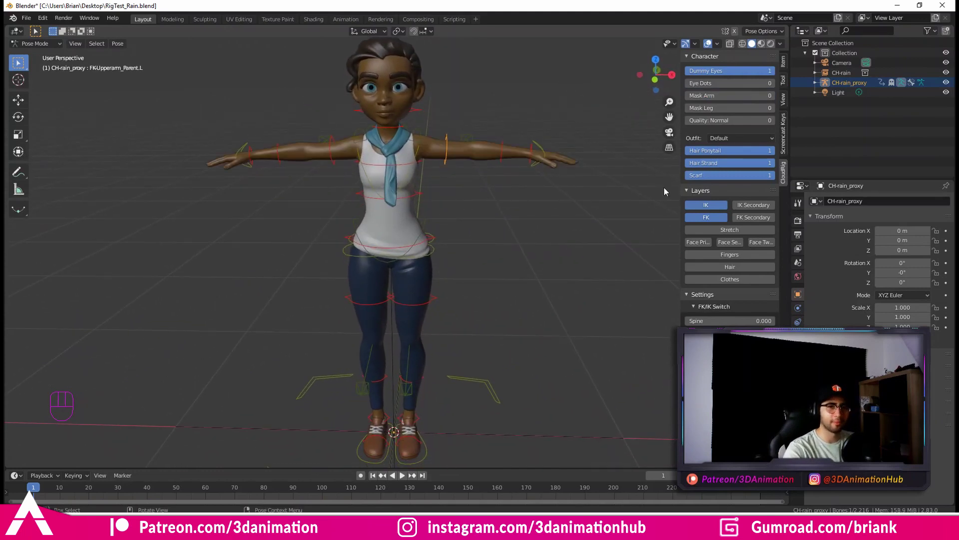
drag(738, 108, 781, 111)
drag(577, 186, 575, 217)
drag(515, 215, 532, 208)
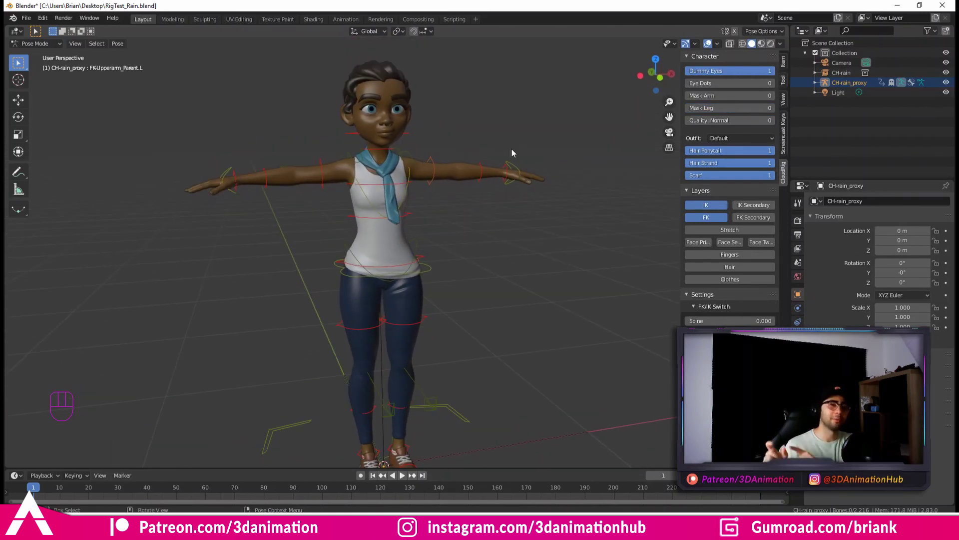
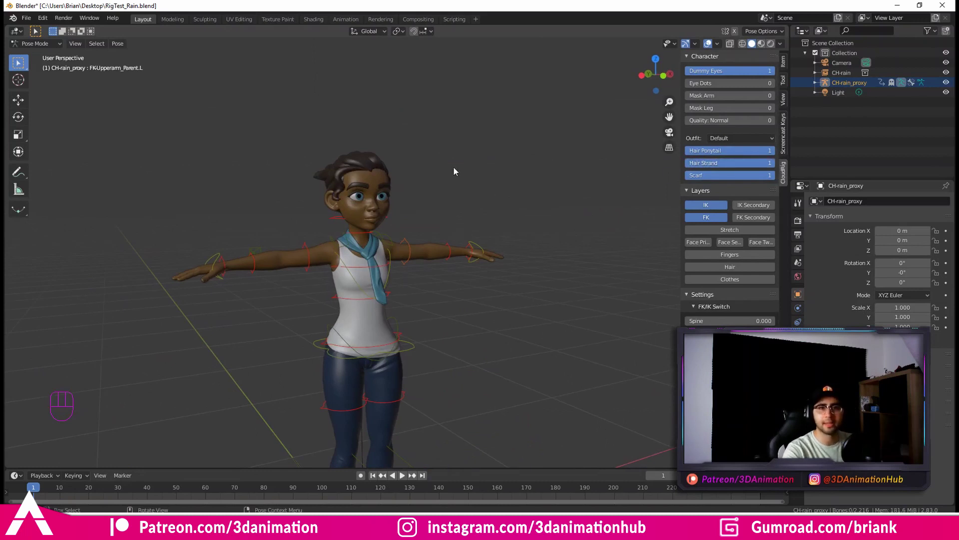
middle_click(451, 211)
drag(457, 208, 778, 177)
middle_click(456, 205)
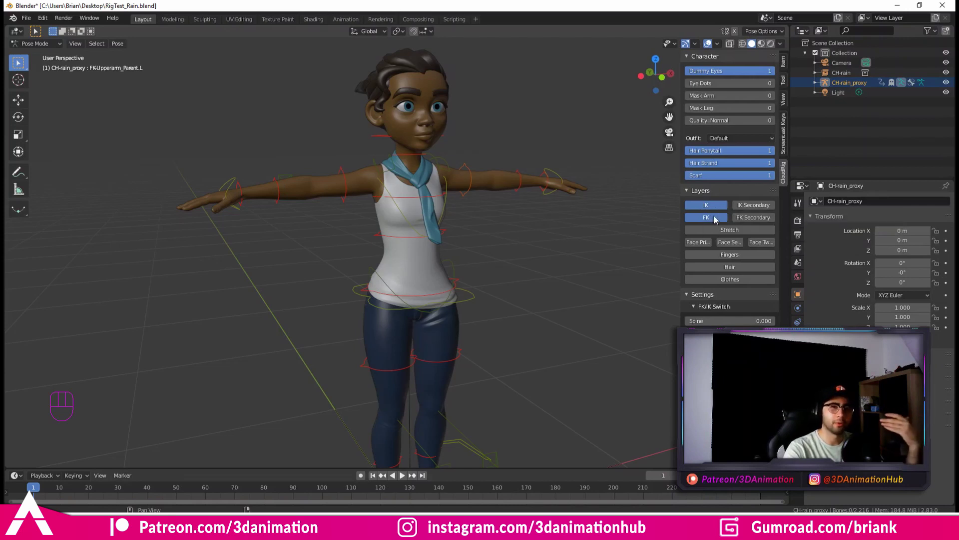
Step: Switch off the IK layer, select the FK chest control and ready it for rotation
click(726, 206)
middle_click(510, 252)
click(532, 244)
key(e)
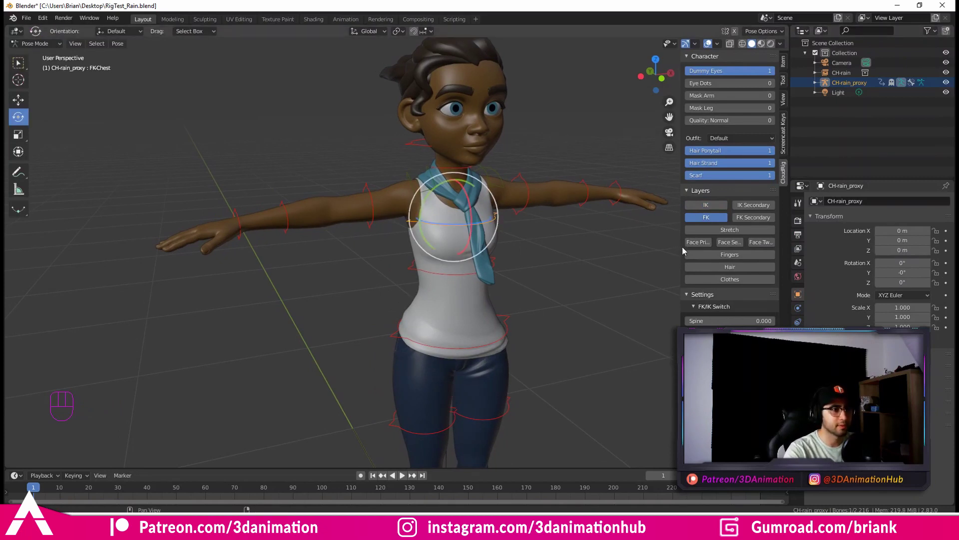
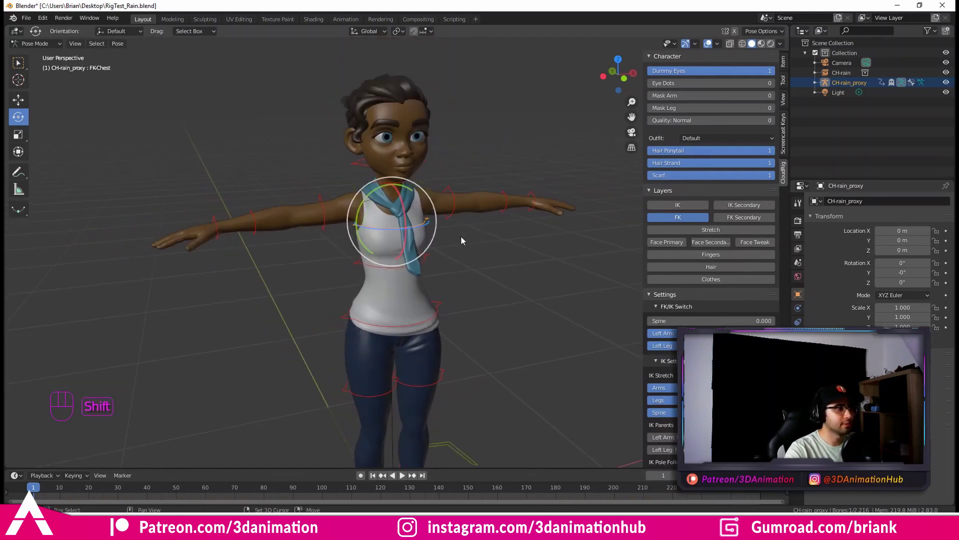
middle_click(470, 257)
drag(483, 269, 485, 299)
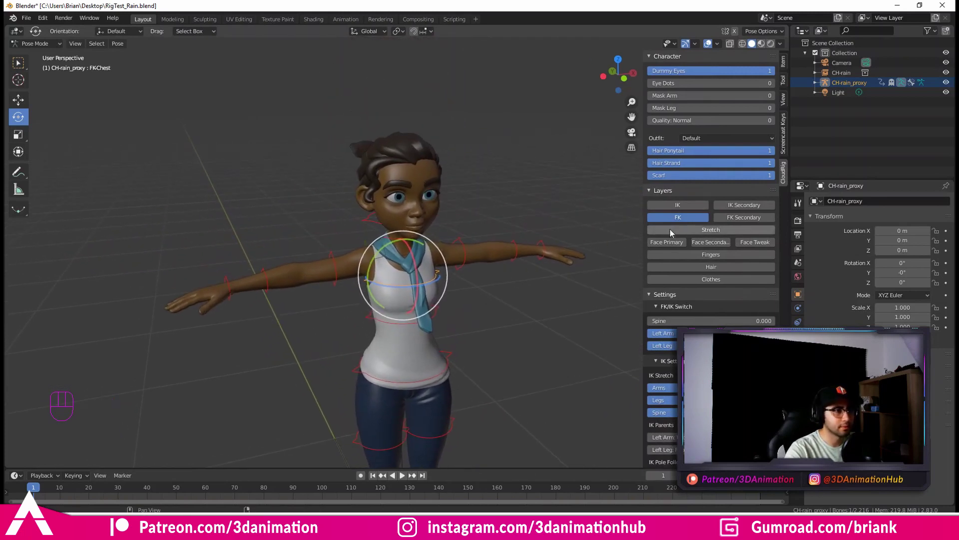
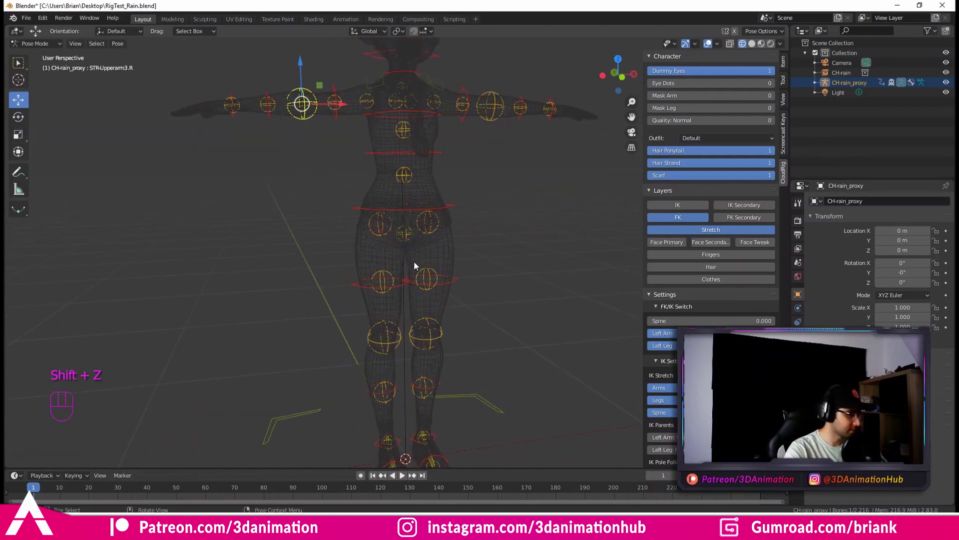
drag(348, 277, 351, 280)
middle_click(394, 239)
click(415, 150)
drag(422, 148, 421, 148)
key(shift+z)
drag(425, 206, 444, 200)
drag(444, 200, 434, 219)
drag(429, 180, 438, 195)
click(437, 221)
drag(432, 223, 438, 325)
drag(436, 320, 441, 280)
click(416, 309)
key(w)
click(416, 259)
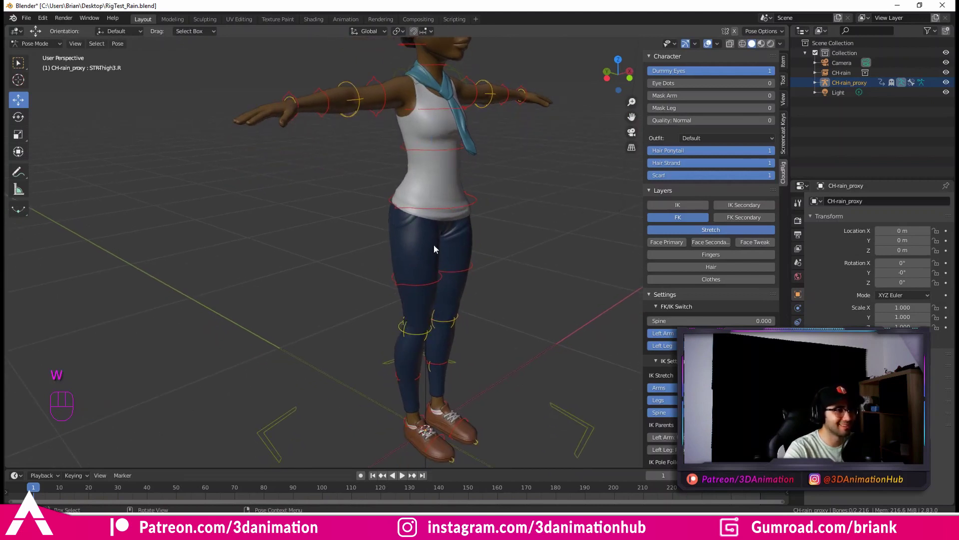
drag(454, 200, 461, 261)
middle_click(462, 258)
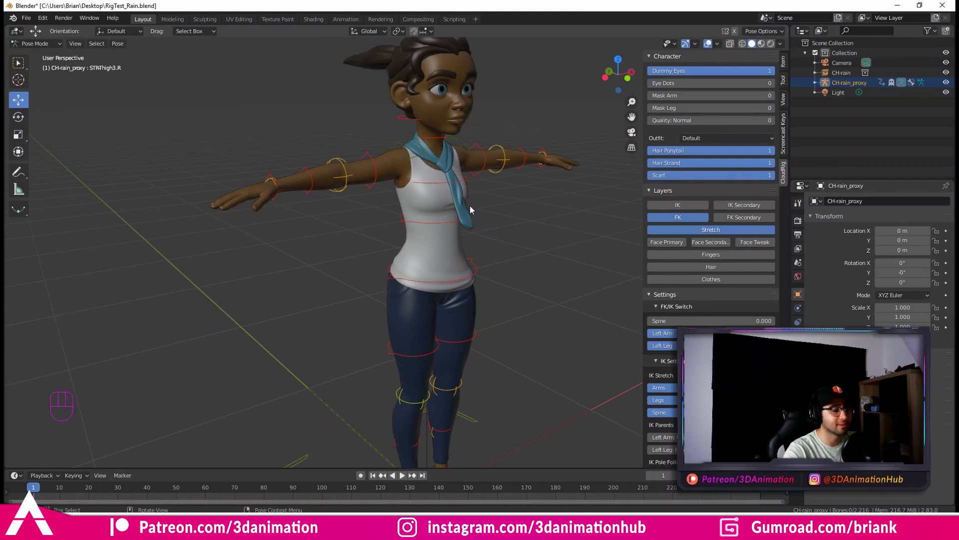
drag(489, 200, 501, 215)
drag(463, 207, 437, 197)
middle_click(411, 218)
middle_click(403, 228)
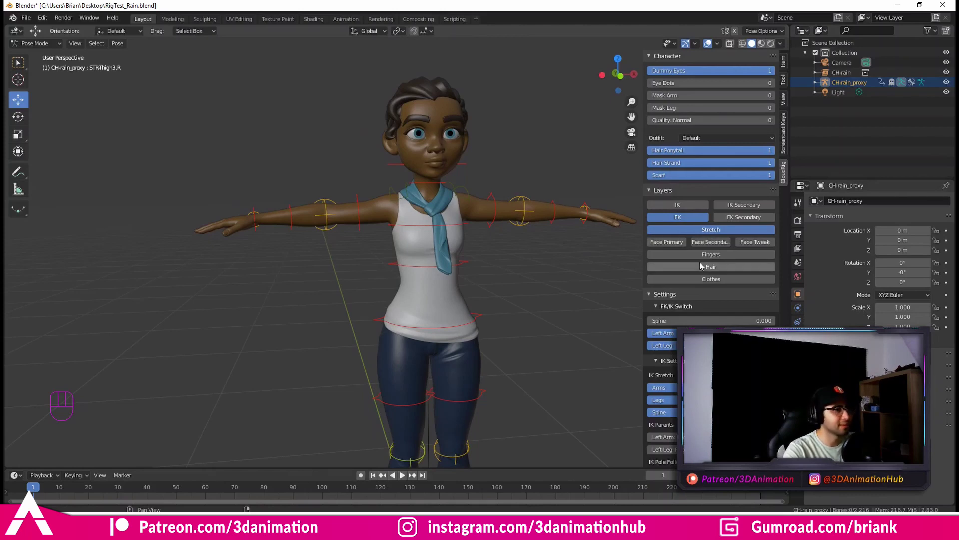
Step: Enable the Face Primary layer and zoom in to look over the face controls
middle_click(456, 233)
click(660, 248)
middle_click(490, 253)
drag(453, 203, 459, 240)
middle_click(410, 213)
middle_click(395, 192)
middle_click(399, 206)
middle_click(391, 194)
middle_click(434, 222)
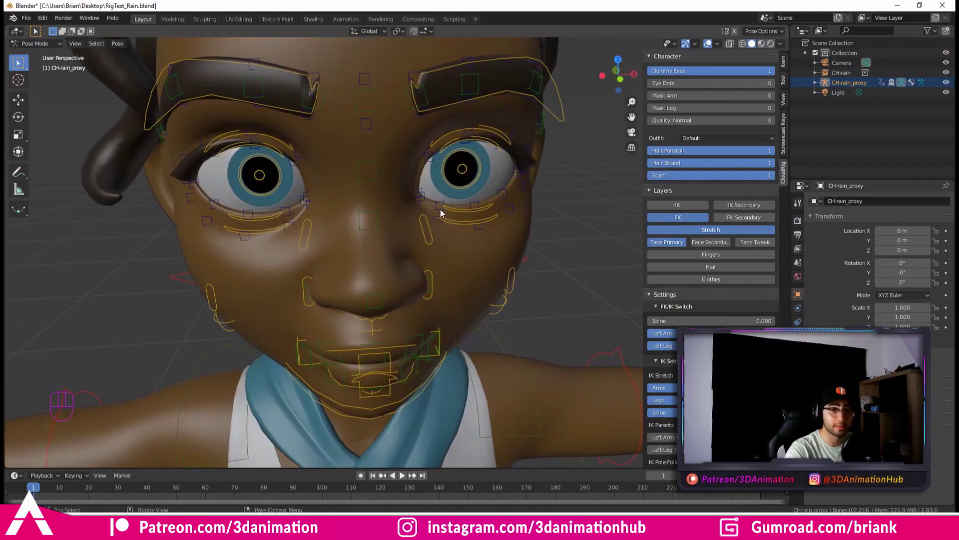
middle_click(449, 235)
middle_click(438, 268)
middle_click(448, 252)
Step: Select the jaw control and frame the mouth area from the side
click(485, 307)
drag(494, 305, 439, 281)
middle_click(457, 296)
middle_click(467, 304)
key(KP_Decimal)
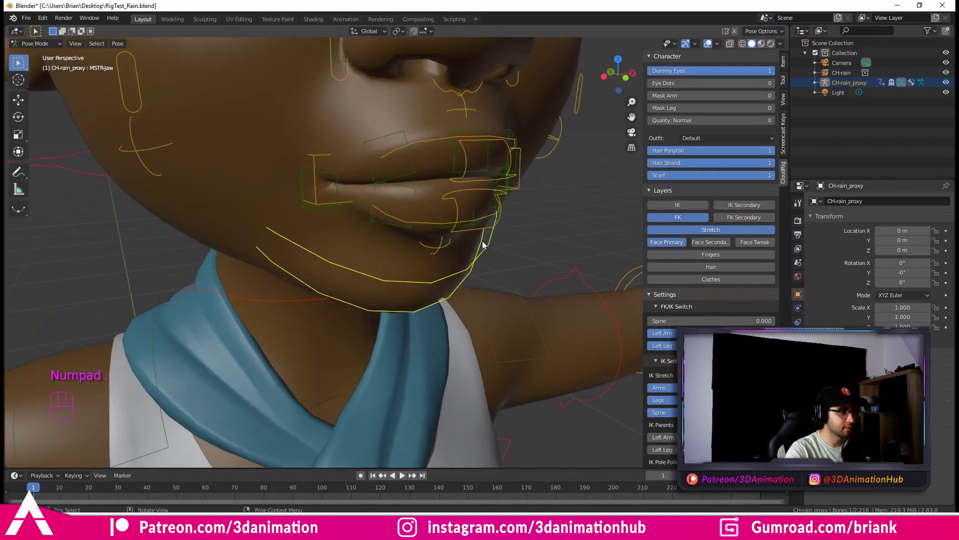
drag(473, 249, 500, 239)
middle_click(446, 257)
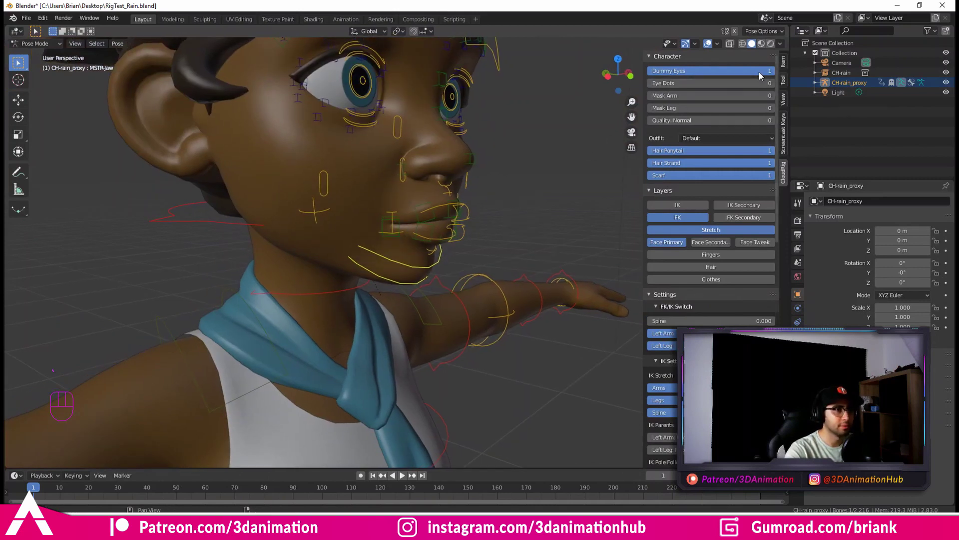
Step: Rotate the jaw control to open Rain's mouth into a toothy smile
click(787, 63)
key(e)
drag(351, 166, 355, 170)
drag(351, 187, 316, 181)
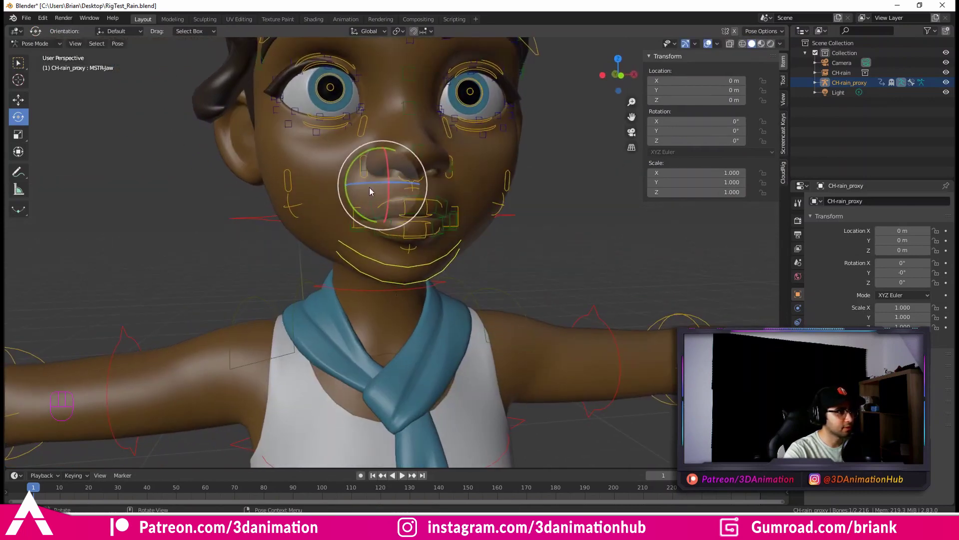
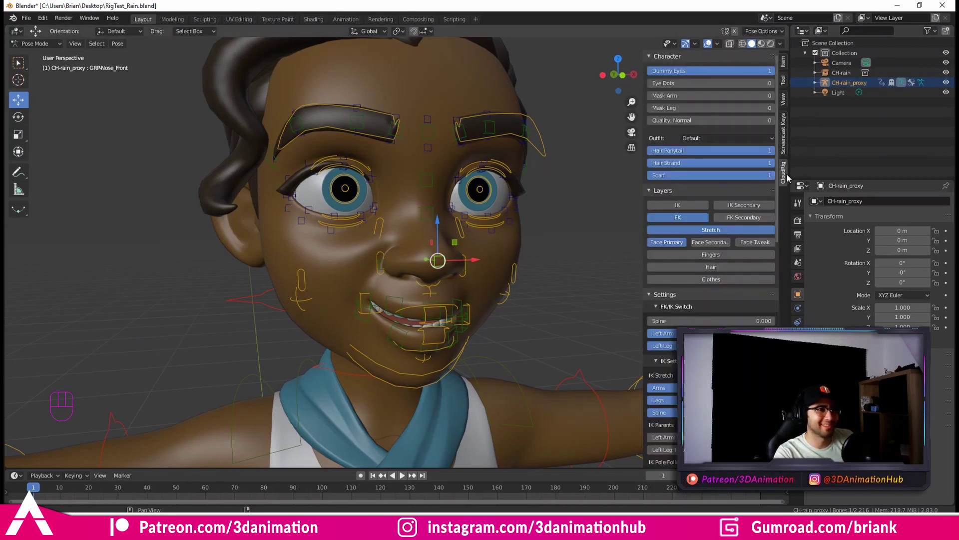
Step: Select the upper head control and nudge it around the face
middle_click(481, 245)
middle_click(474, 228)
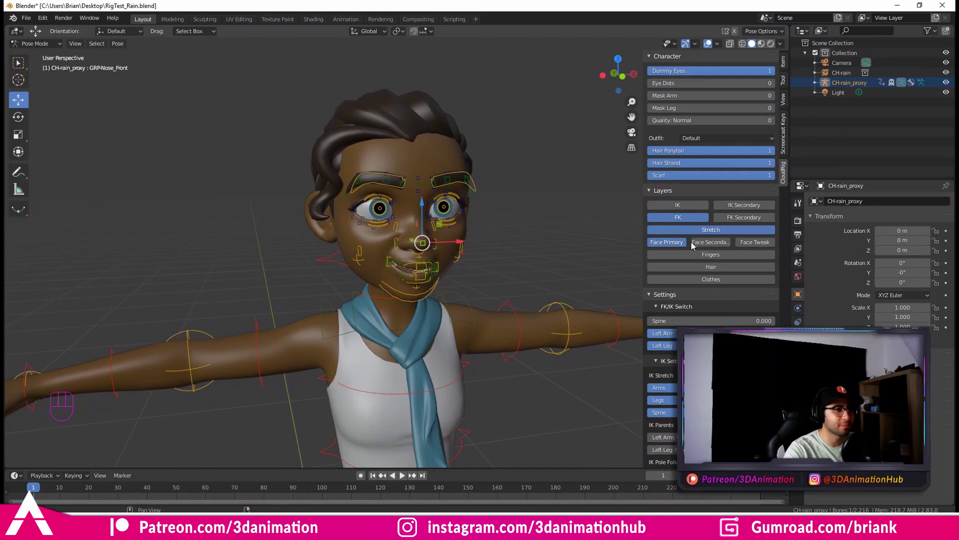
click(701, 244)
double_click(715, 247)
click(714, 246)
drag(457, 202, 429, 202)
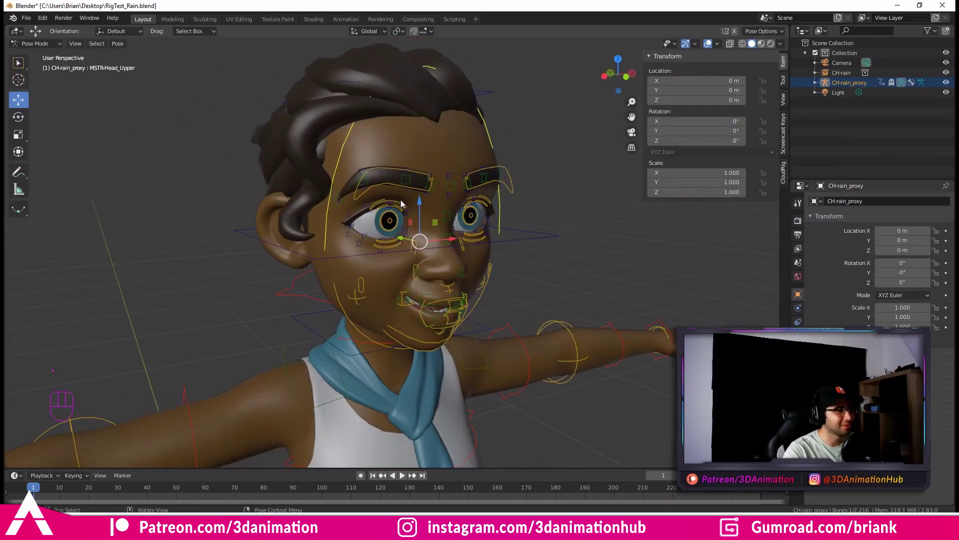
drag(421, 208, 436, 191)
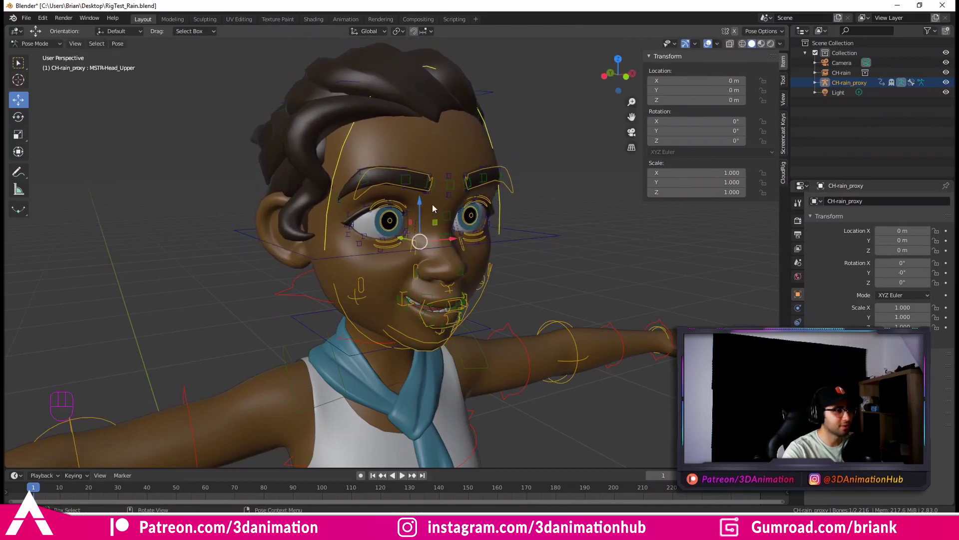
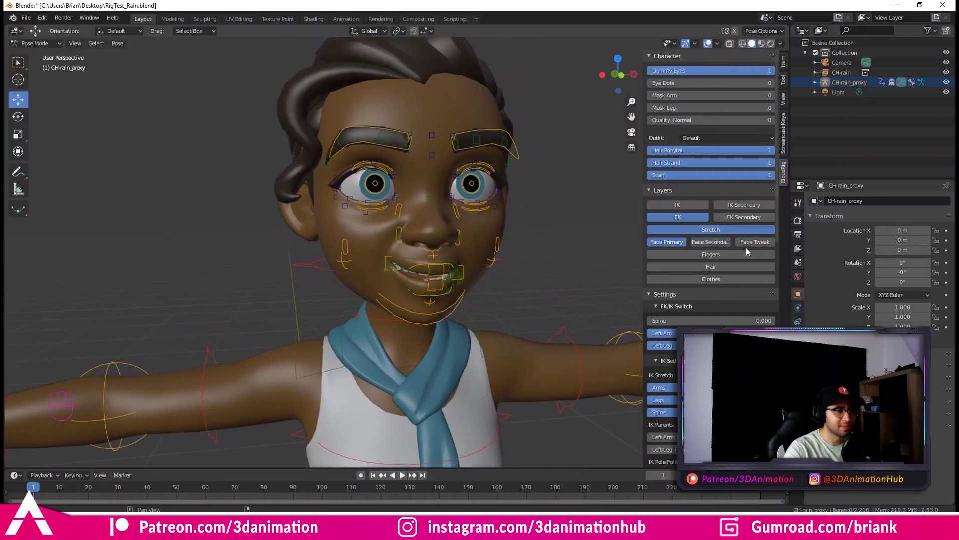
Step: Enable the Face Tweak layer and pick a nostril control near the nose and mouth
click(755, 247)
middle_click(370, 242)
drag(391, 209, 378, 230)
drag(403, 220, 408, 193)
drag(442, 241, 443, 232)
key(w)
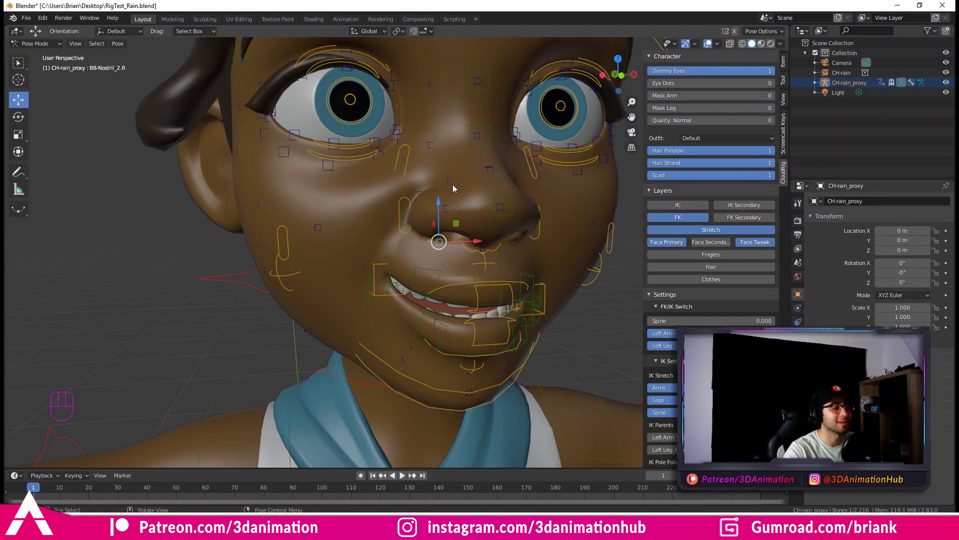
middle_click(429, 206)
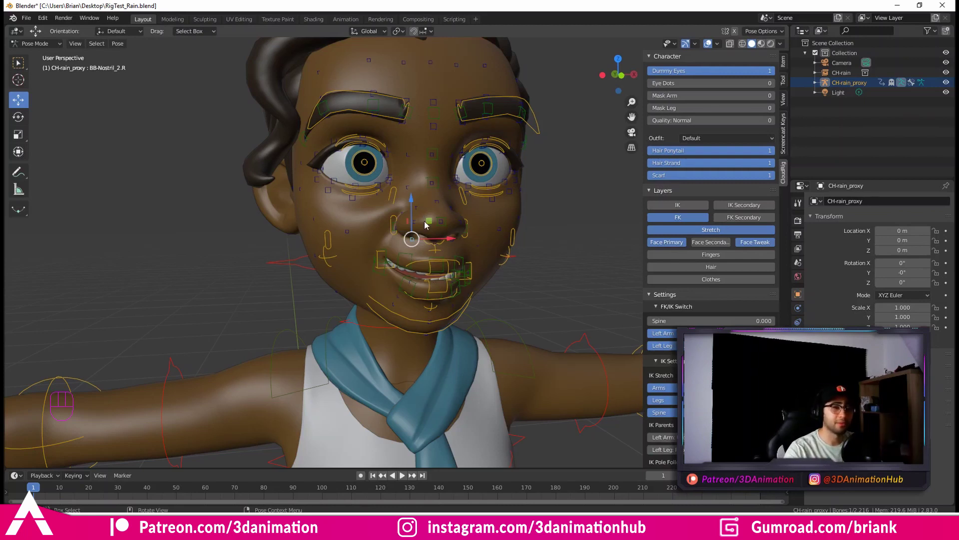
middle_click(480, 227)
Step: Bring the right hand into view, enable the Fingers layer and select the index finger base control
drag(390, 252, 429, 234)
middle_click(418, 236)
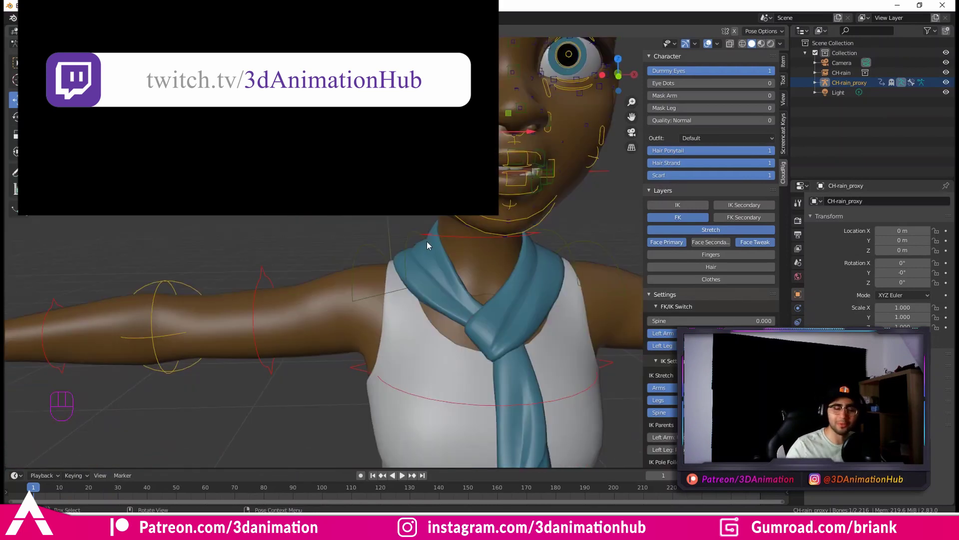
drag(373, 281, 456, 308)
middle_click(408, 283)
drag(370, 236, 324, 233)
click(678, 256)
middle_click(247, 285)
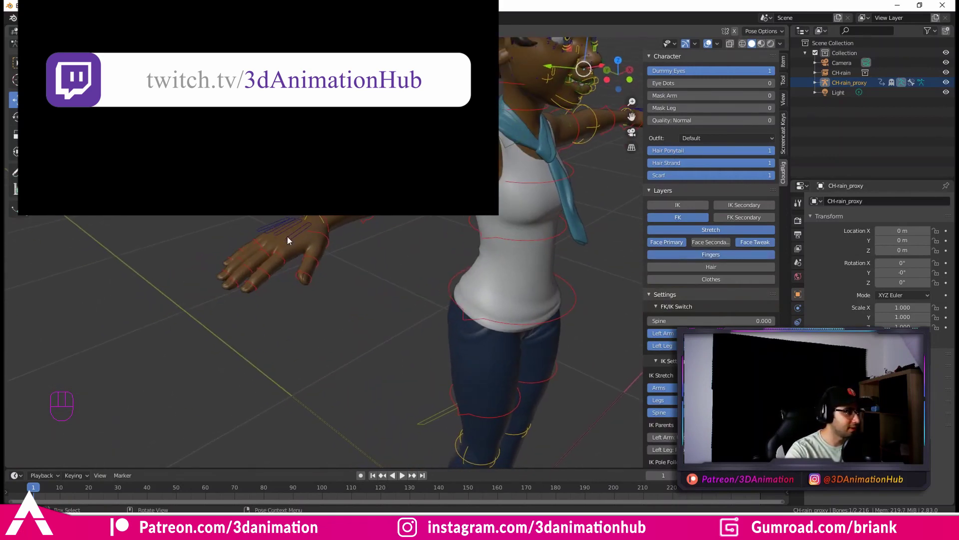
click(293, 238)
Step: Rotate the index finger base control to bend it at the knuckle
key(e)
drag(280, 258, 334, 250)
drag(312, 217, 313, 216)
drag(345, 221, 372, 235)
drag(356, 231, 398, 271)
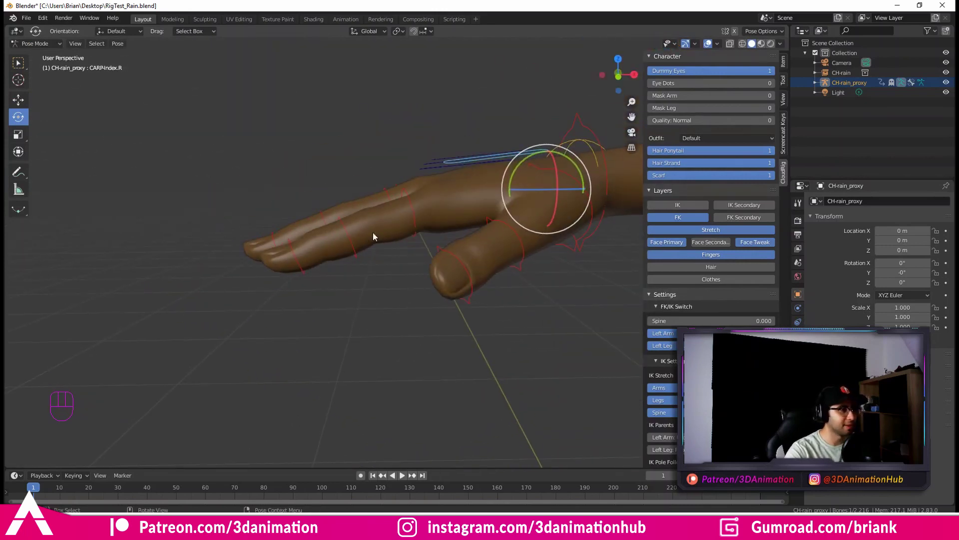
Step: Select the next index finger segment and bend it as well
drag(350, 245, 321, 270)
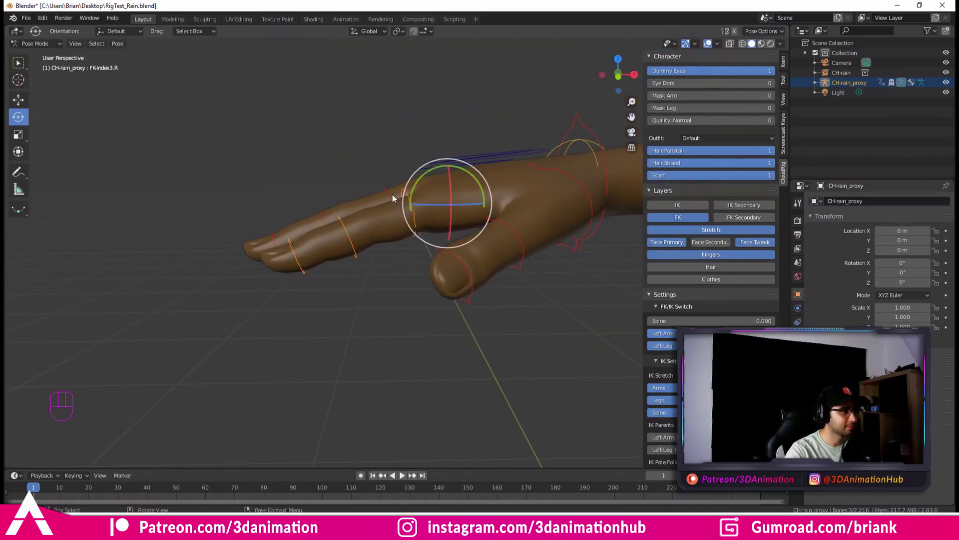
drag(419, 188, 398, 234)
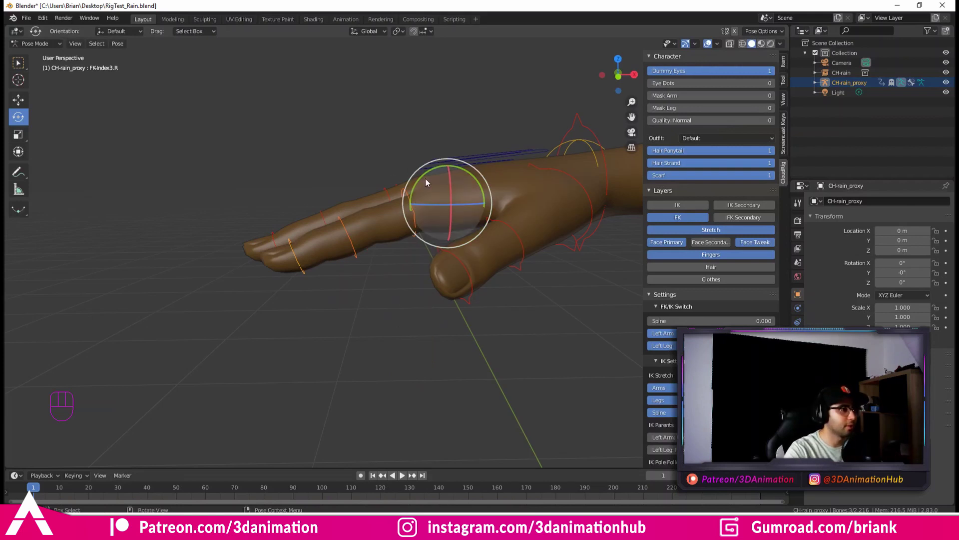
drag(430, 176, 406, 205)
key(q)
drag(466, 226, 489, 215)
middle_click(489, 216)
key(e)
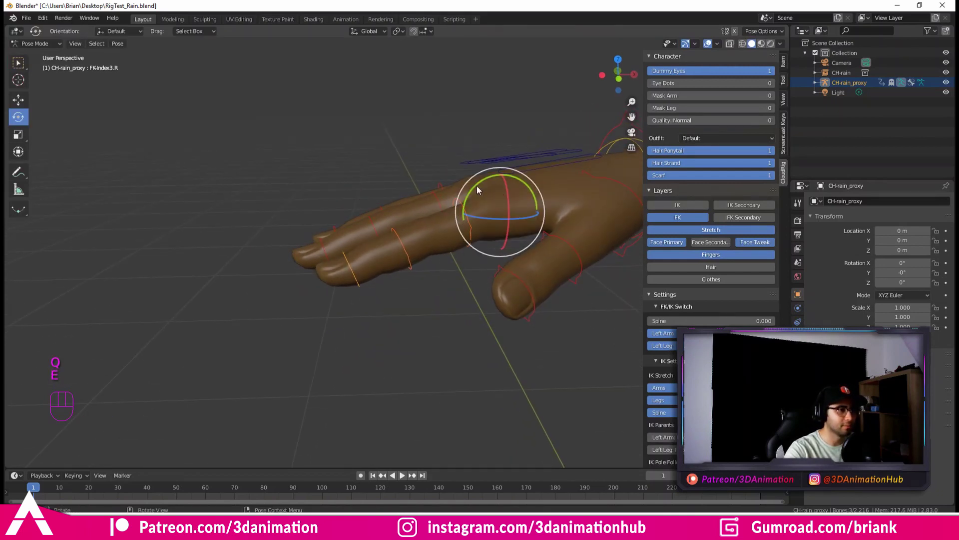
drag(478, 188, 468, 195)
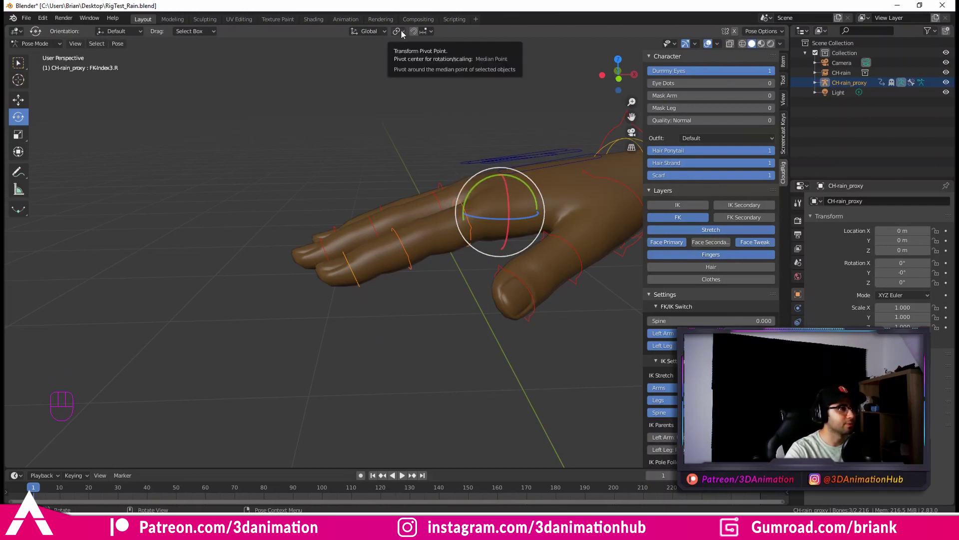
Step: Change the Transform Pivot Point for rotation and bend the finger controls further
click(404, 34)
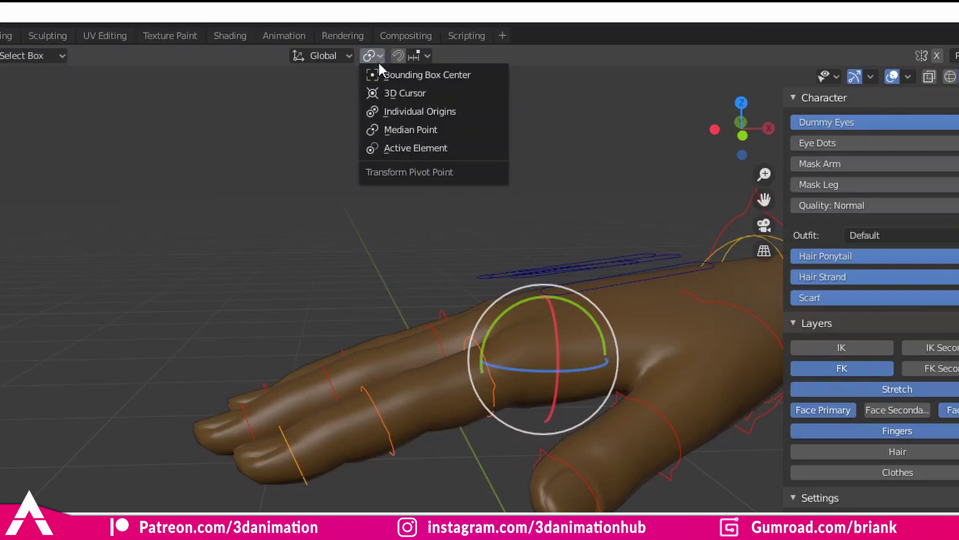
middle_click(477, 187)
click(472, 169)
drag(466, 175, 466, 211)
click(787, 61)
middle_click(453, 187)
middle_click(475, 148)
drag(468, 153, 491, 161)
key(q)
drag(508, 111, 509, 137)
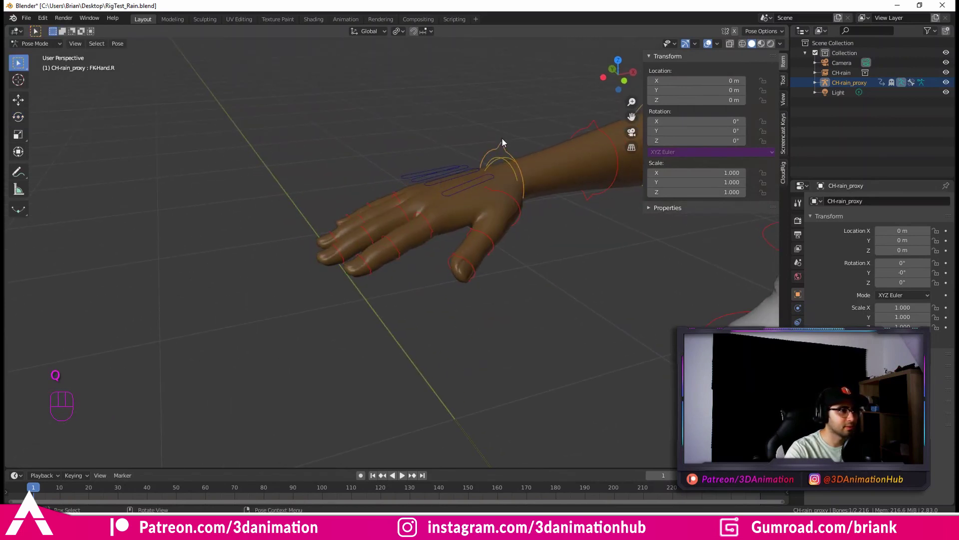
Step: Select the right hand control and drag it around to move the arm
click(654, 207)
middle_click(536, 203)
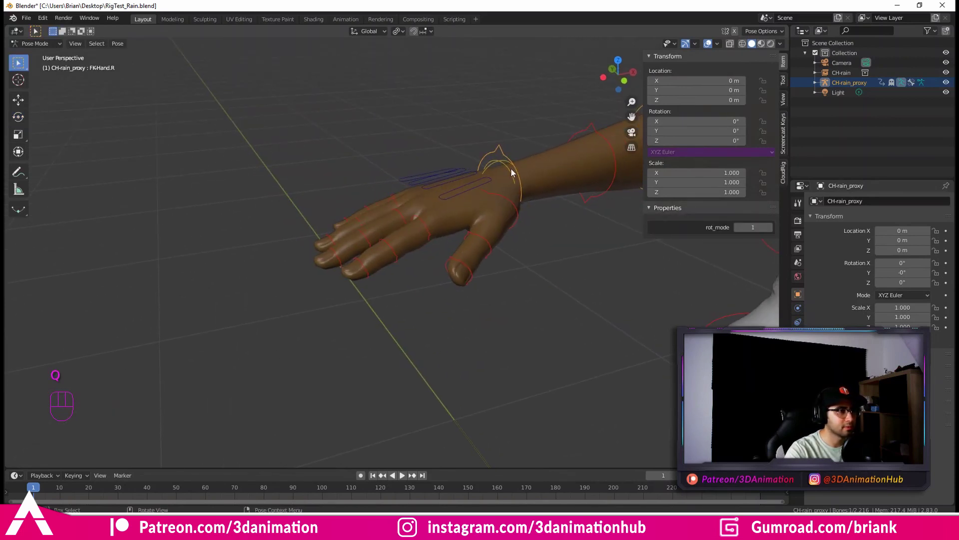
key(w)
drag(514, 186, 518, 289)
drag(516, 235, 503, 219)
drag(416, 209, 312, 232)
drag(442, 209, 348, 243)
drag(358, 232, 330, 280)
drag(368, 209, 342, 246)
drag(360, 236, 391, 217)
Step: Enable the Hair layer and pose the ponytail control
click(718, 266)
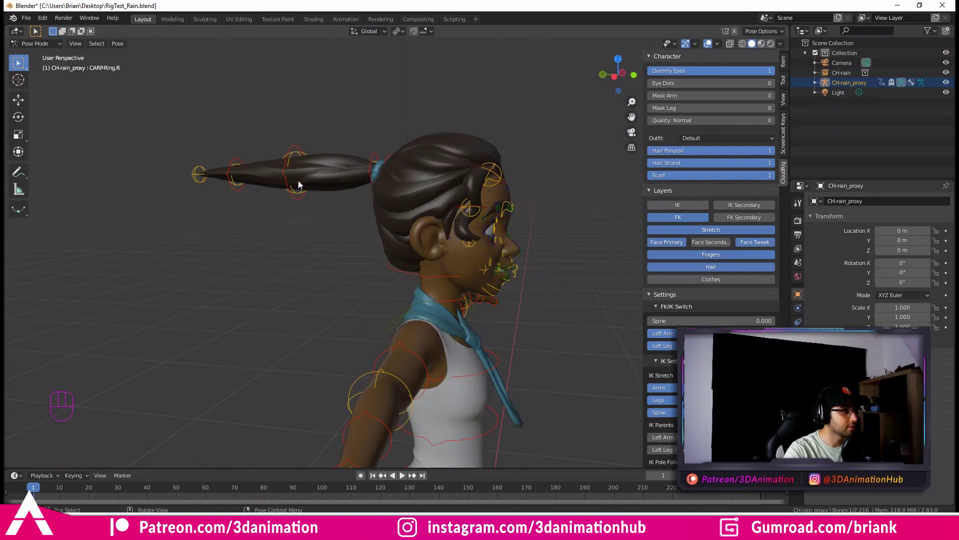
click(303, 189)
key(w)
drag(301, 174, 303, 176)
drag(395, 230, 348, 197)
drag(372, 221, 358, 215)
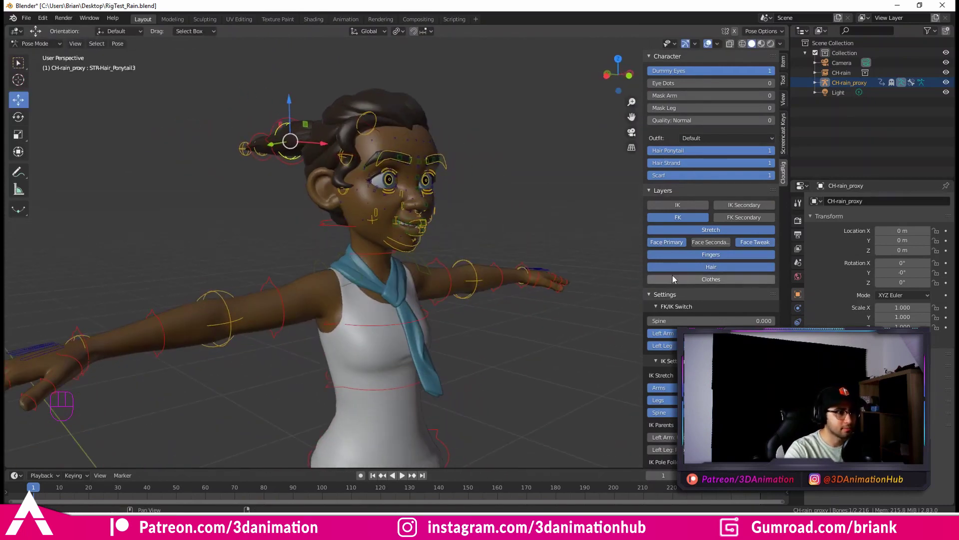
Step: Orbit back around the character and switch the Hair layer off again
middle_click(467, 353)
drag(466, 367, 485, 301)
drag(478, 315, 519, 310)
click(701, 281)
key(q)
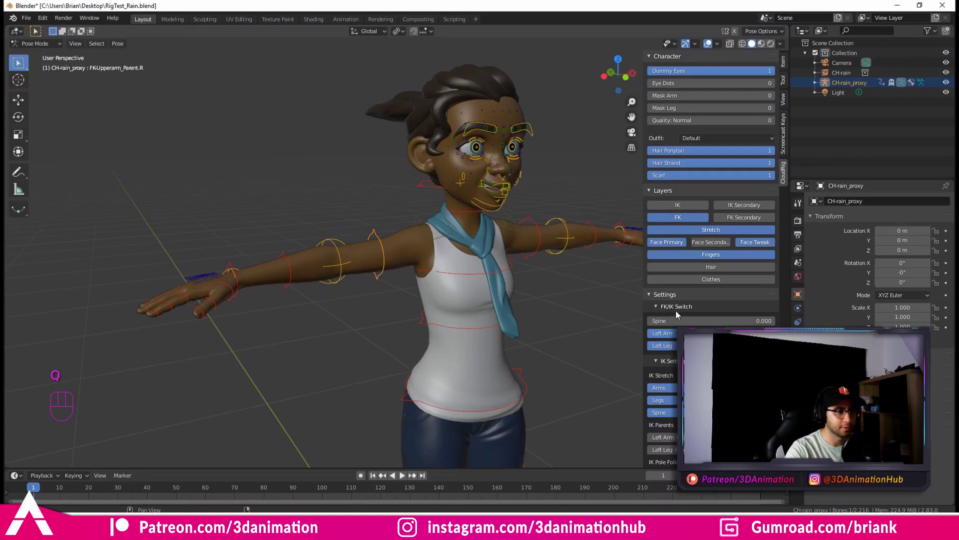
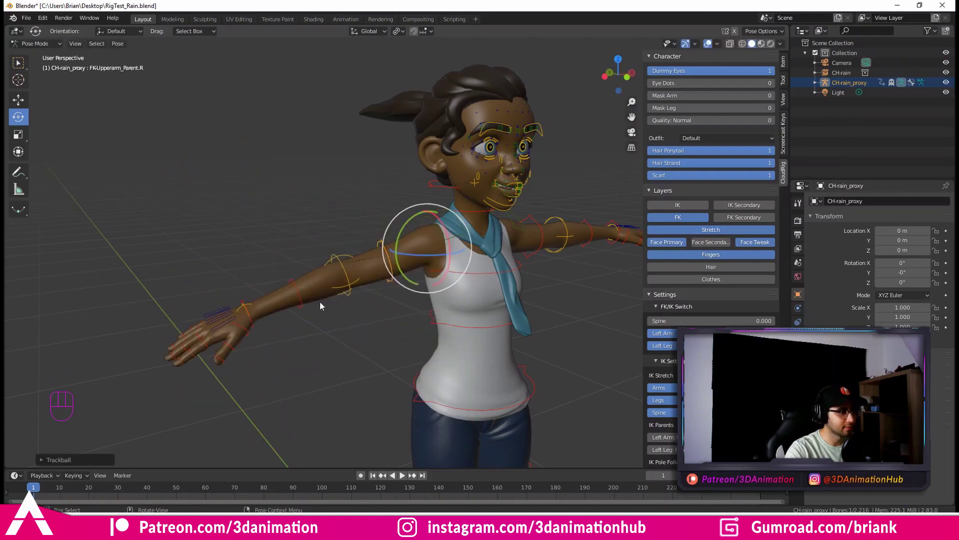
Step: Move the right upper-arm stretch control out and back, then orbit to view the arm
key(e)
drag(346, 291, 442, 294)
drag(420, 248, 408, 203)
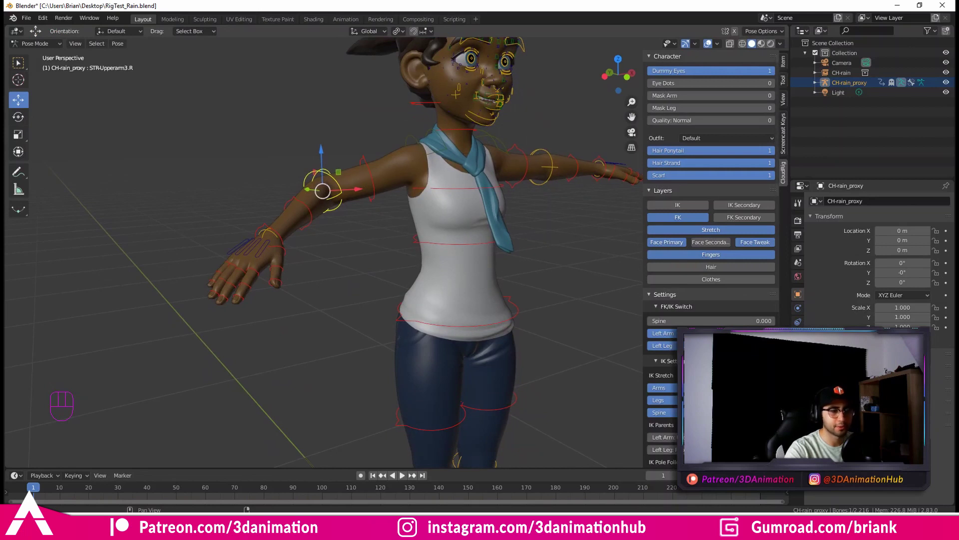
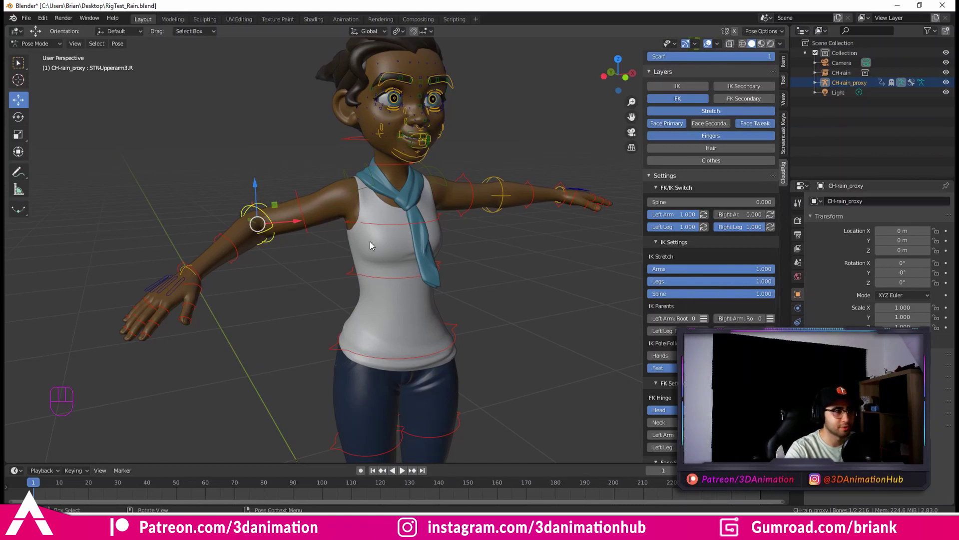
drag(259, 268, 321, 251)
middle_click(312, 257)
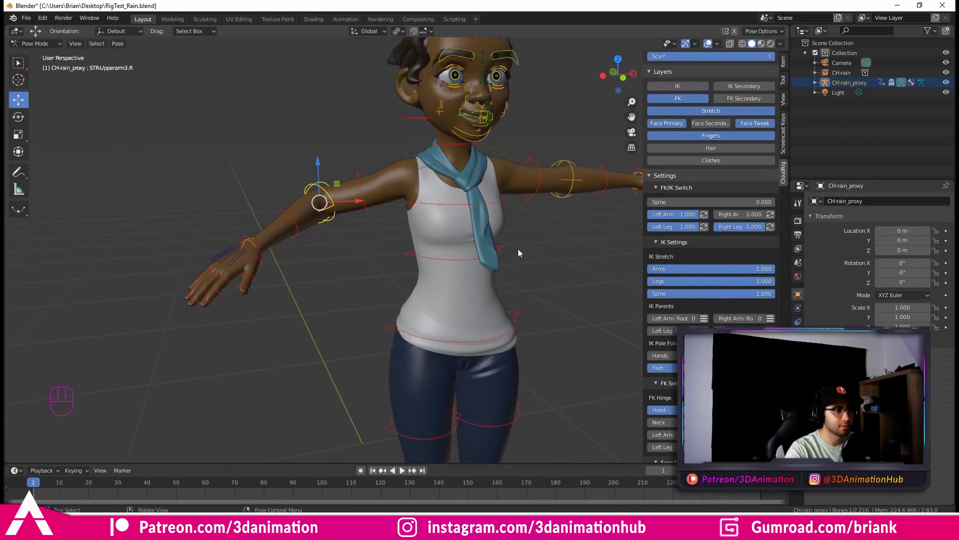
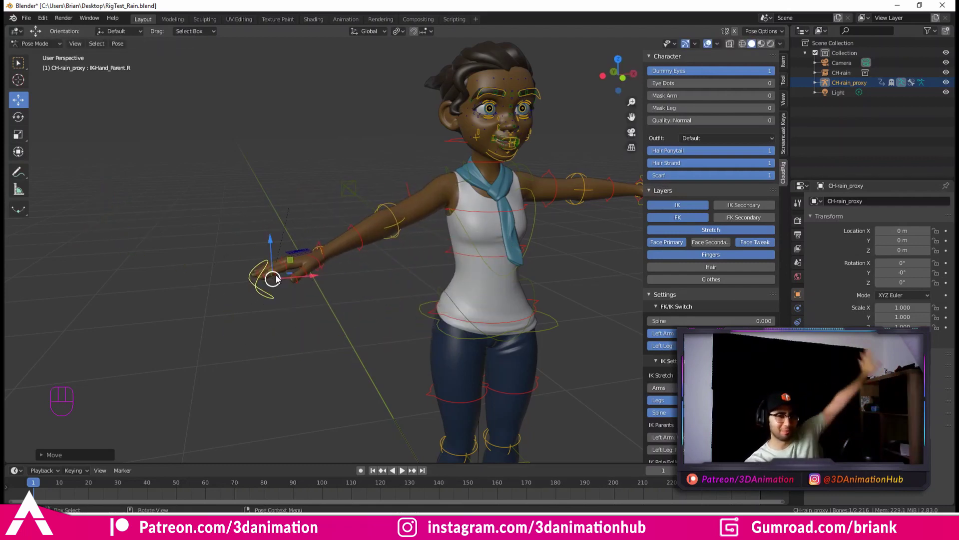
Step: Drag the eye target in front of Rain's face to aim her gaze and set IK Stretch Arms to 0
drag(512, 200, 429, 246)
drag(540, 224, 552, 227)
key(w)
click(427, 153)
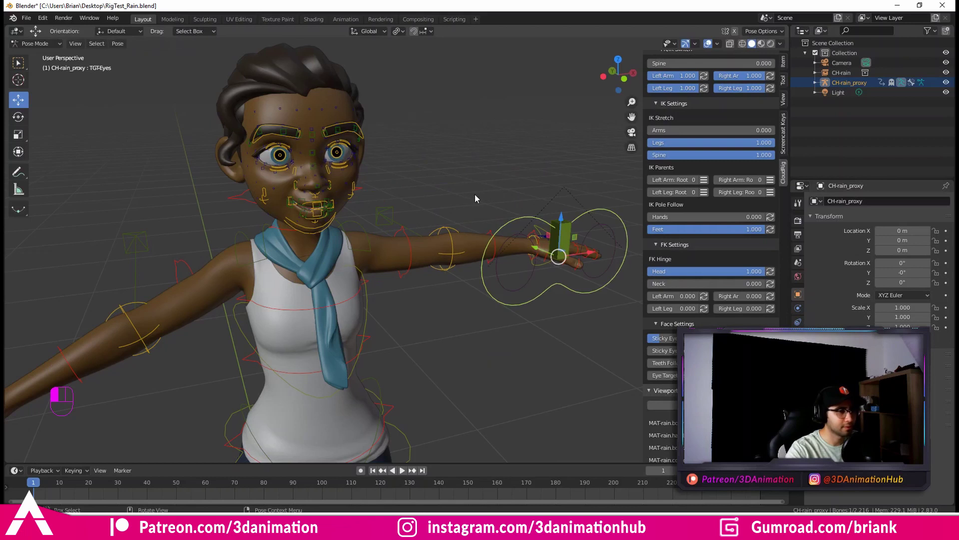
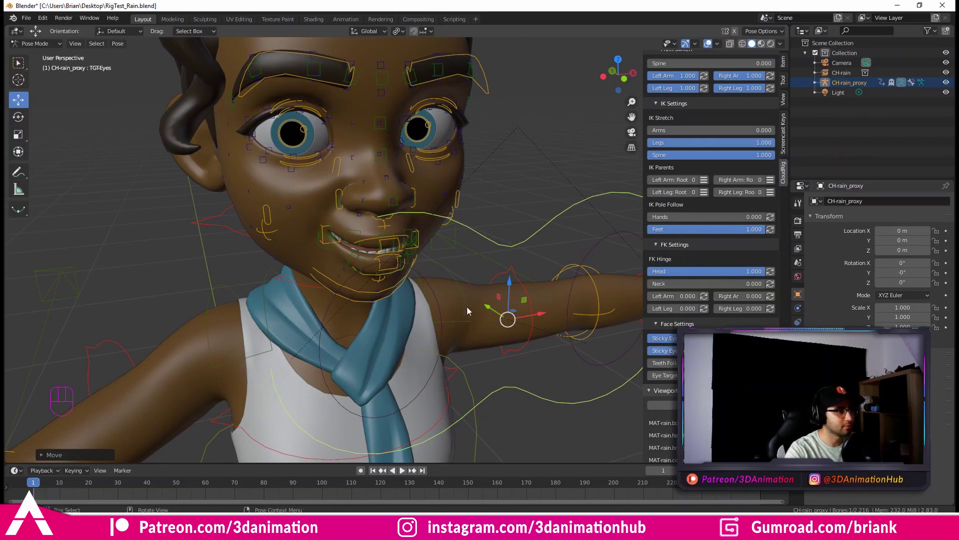
drag(504, 317, 490, 261)
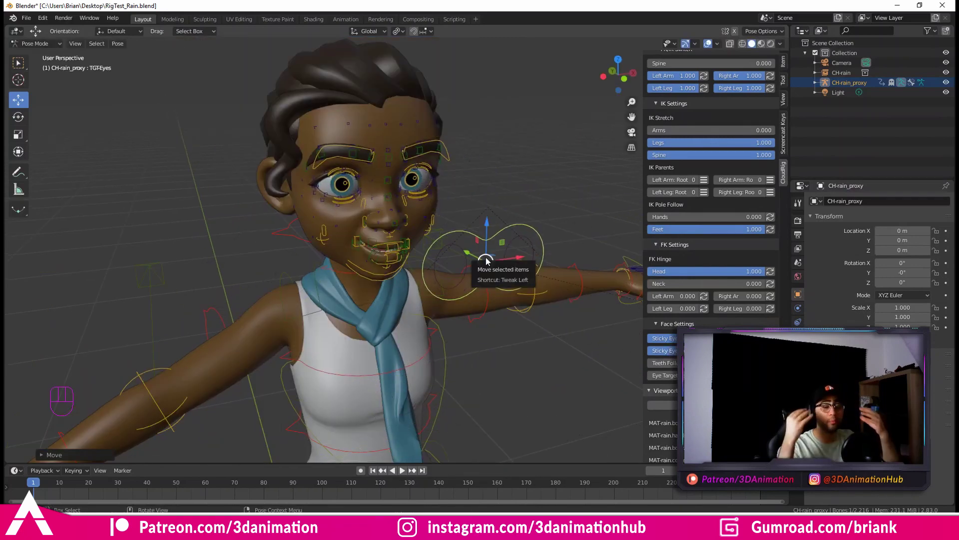
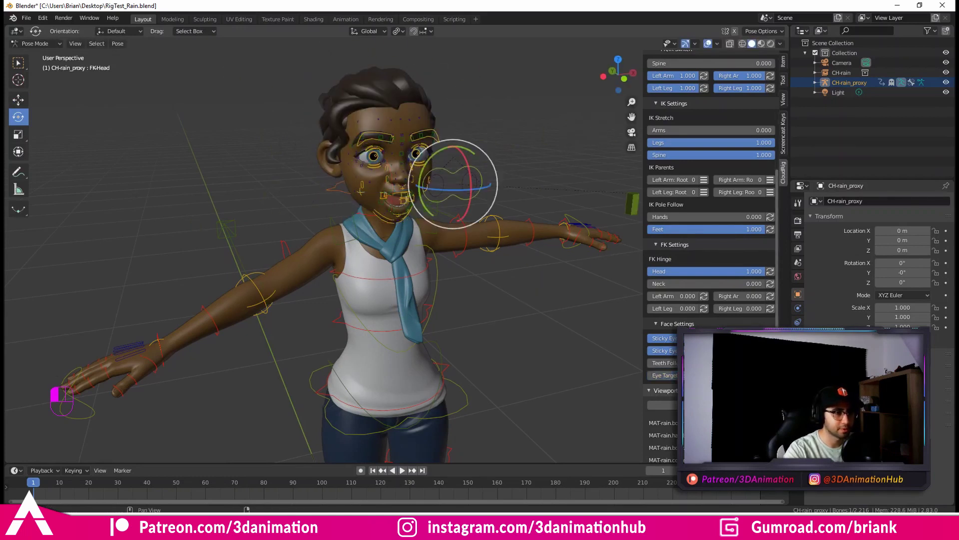
Step: Rotate Rain's head control, nudging it further with the E and Q adjustments
drag(343, 193, 372, 198)
key(e)
drag(373, 203, 389, 198)
key(q)
drag(457, 228, 399, 230)
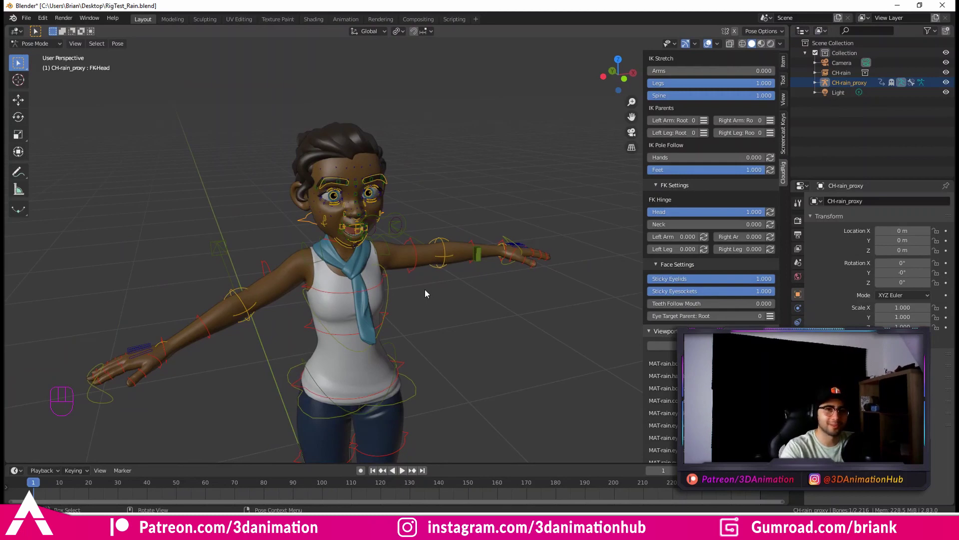
Step: Pull the right eyelid crease control slightly with the move tool on the close-up face
drag(385, 211, 418, 289)
drag(356, 293, 366, 224)
middle_click(361, 244)
middle_click(362, 252)
drag(377, 218, 368, 251)
key(w)
drag(323, 219, 319, 222)
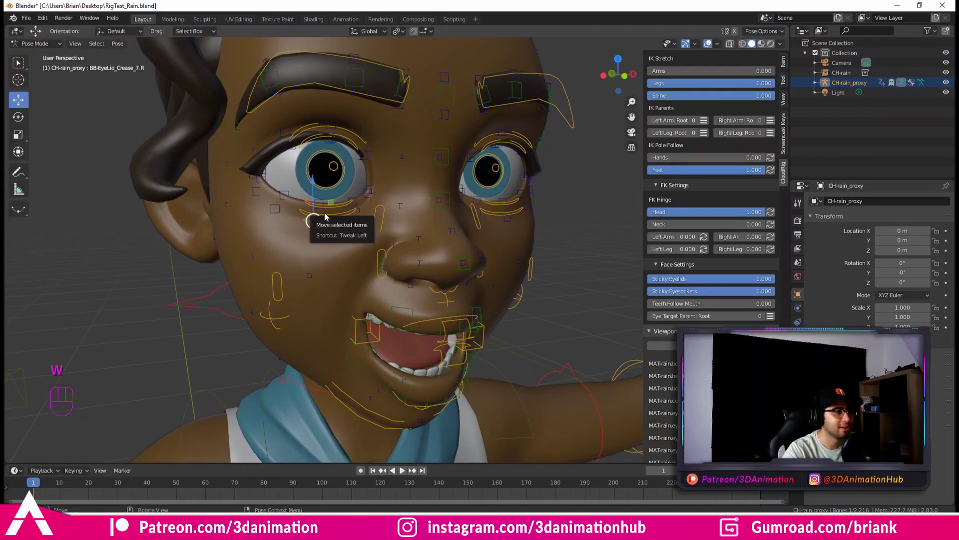
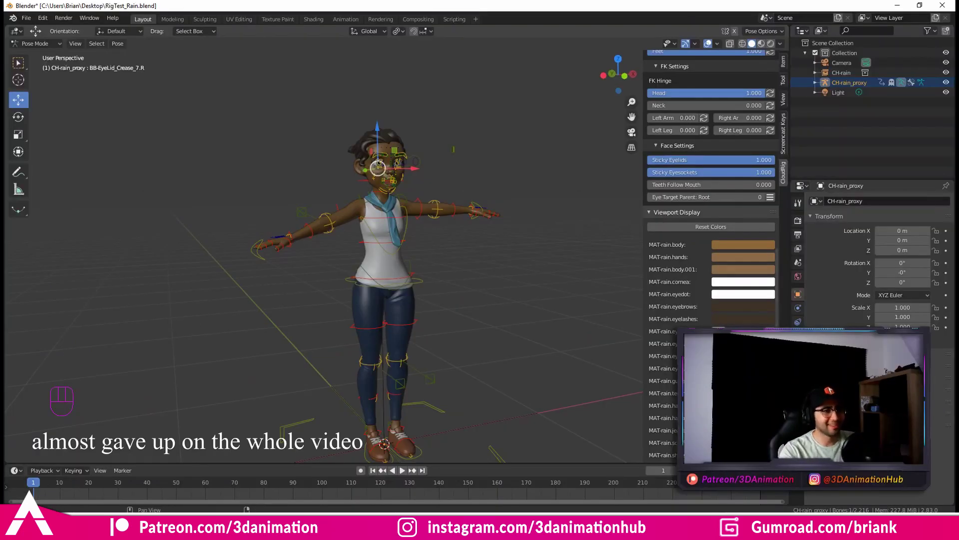
Step: Give Rain's teeth a new yellow viewport colour from the material swatches
drag(517, 382, 518, 347)
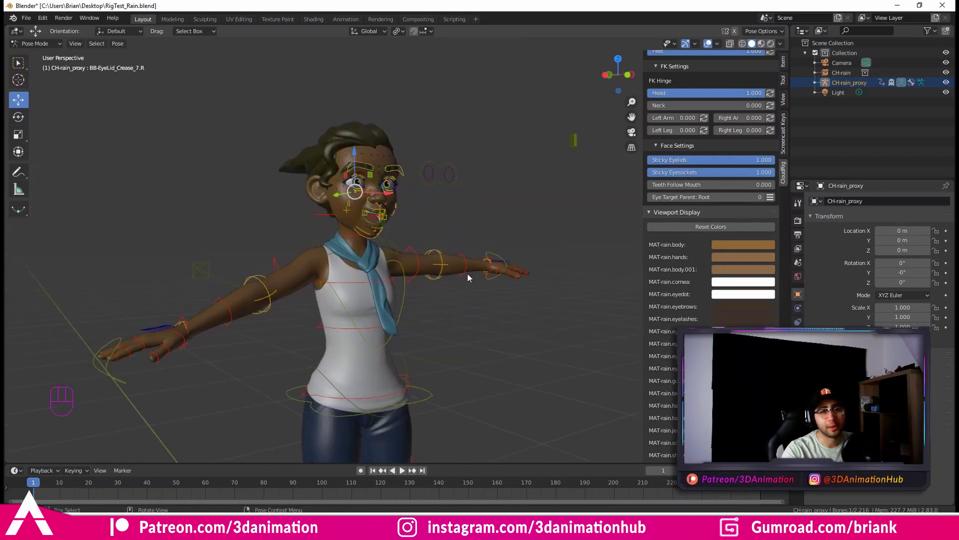
middle_click(431, 278)
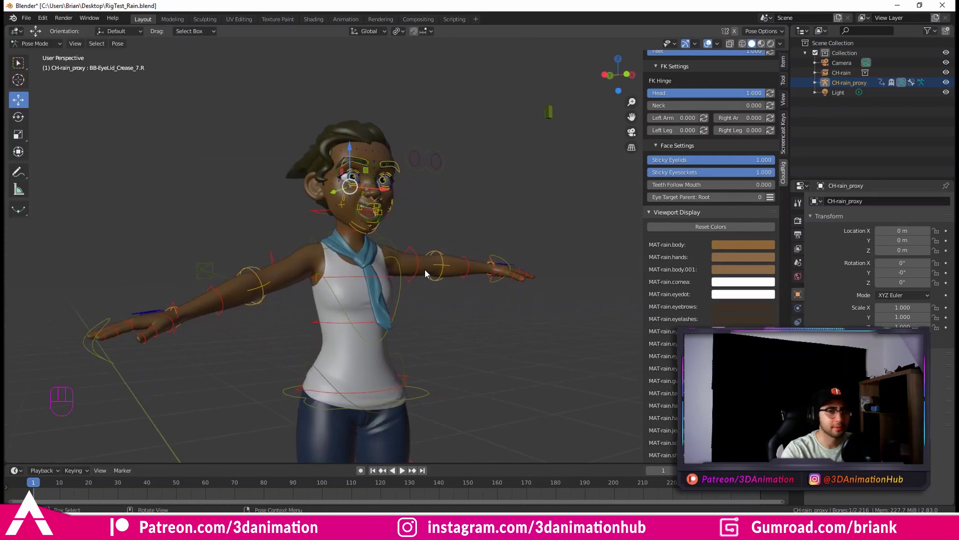
drag(422, 258, 463, 200)
drag(463, 194, 466, 222)
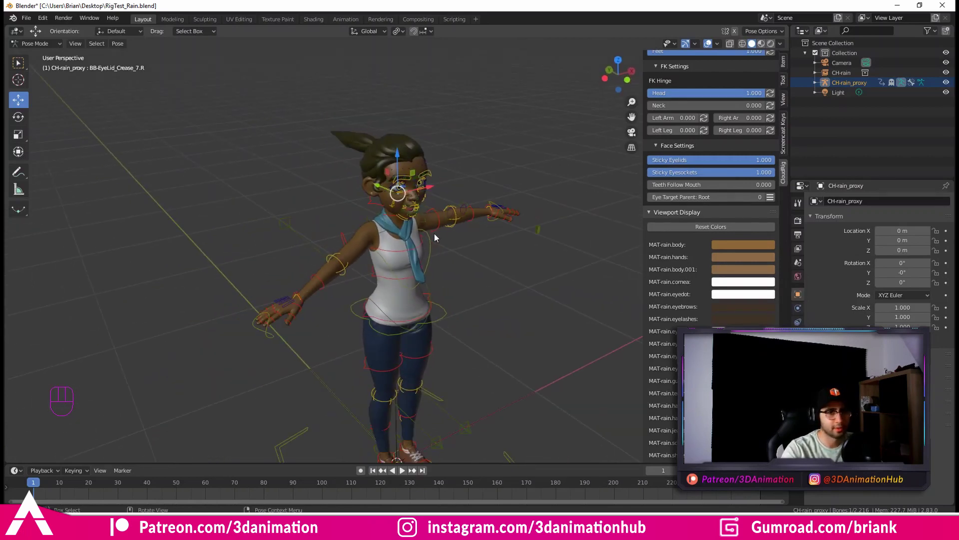
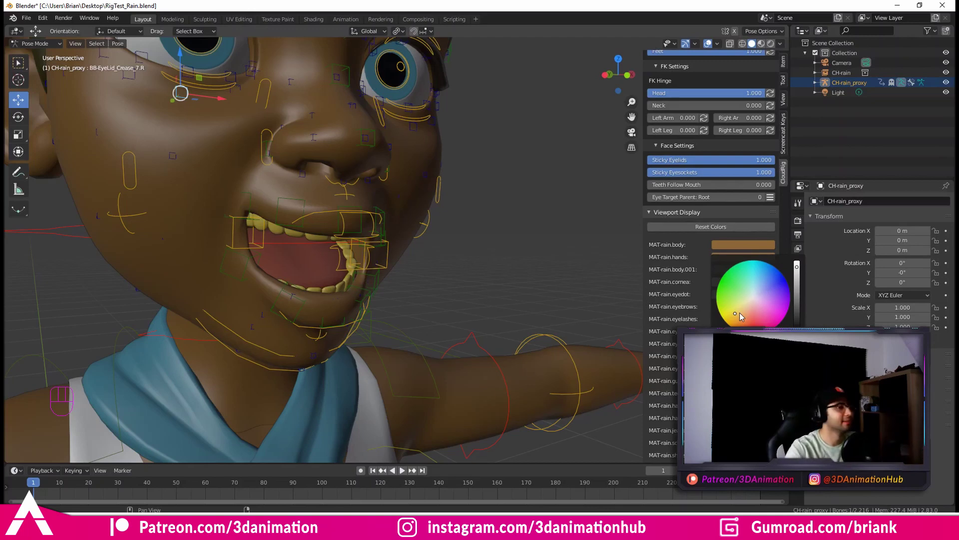
middle_click(338, 274)
click(344, 275)
middle_click(350, 277)
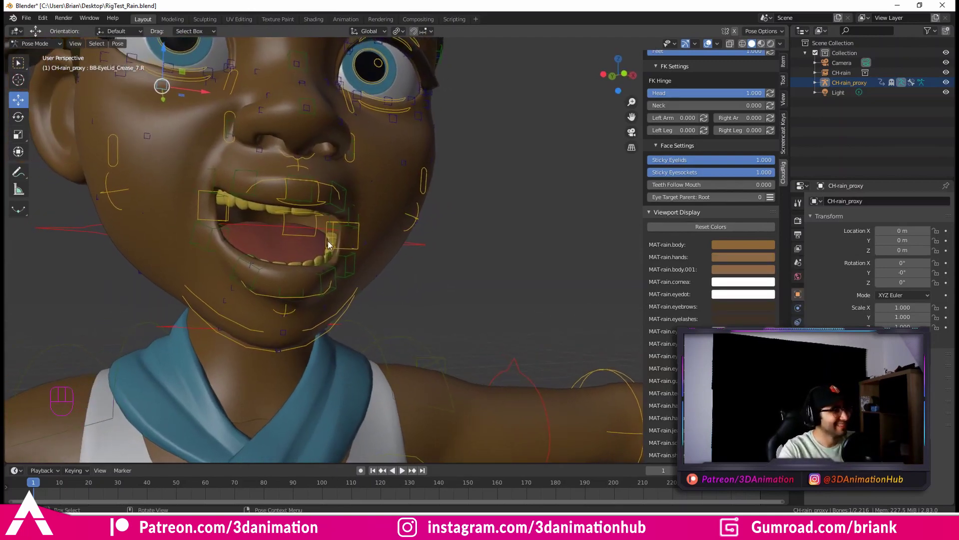
middle_click(343, 248)
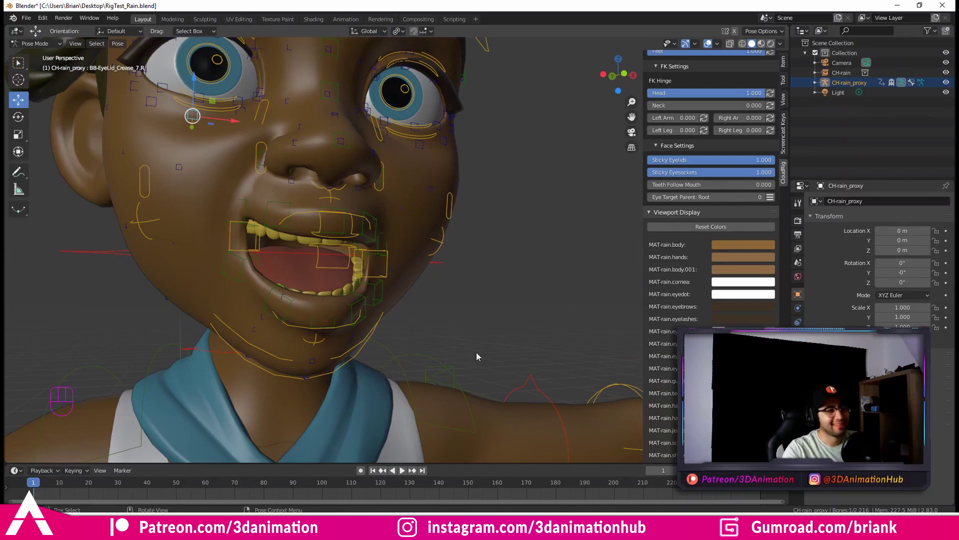
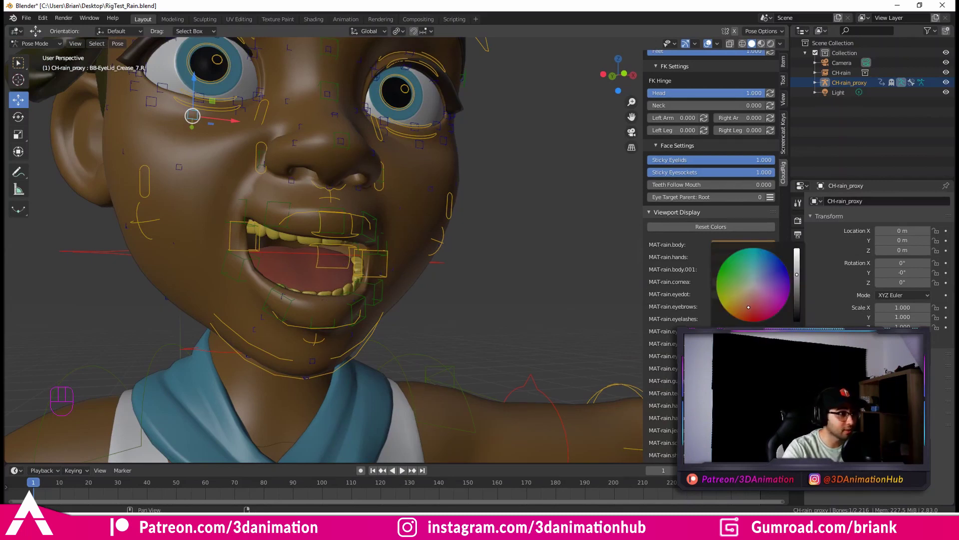
Step: Recolour the tongue purple and make the jeans nearly black
drag(432, 292, 460, 278)
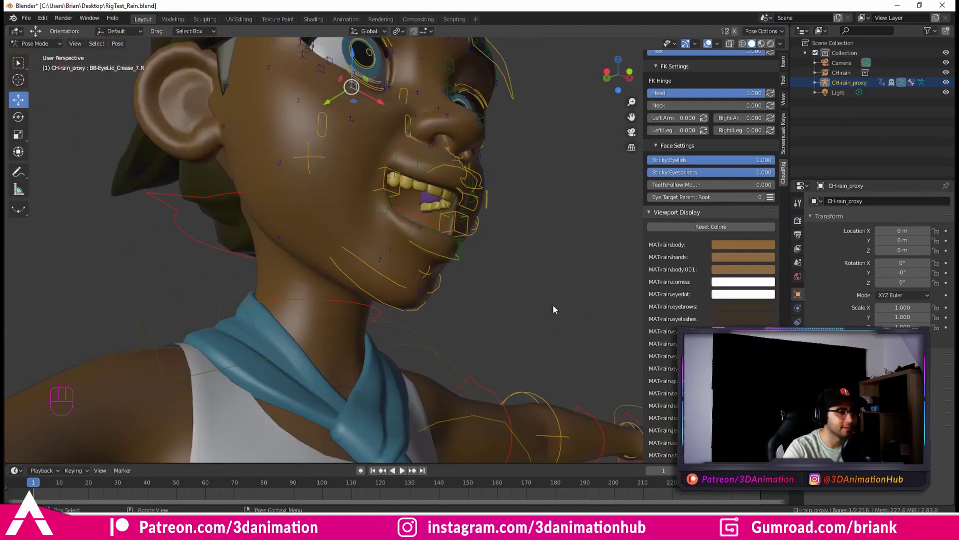
drag(459, 356, 454, 329)
drag(437, 351, 451, 315)
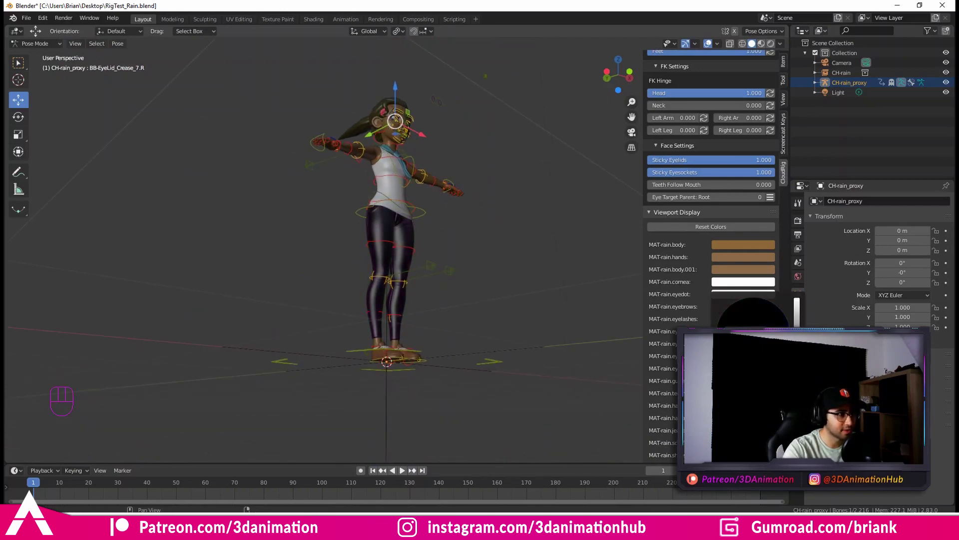
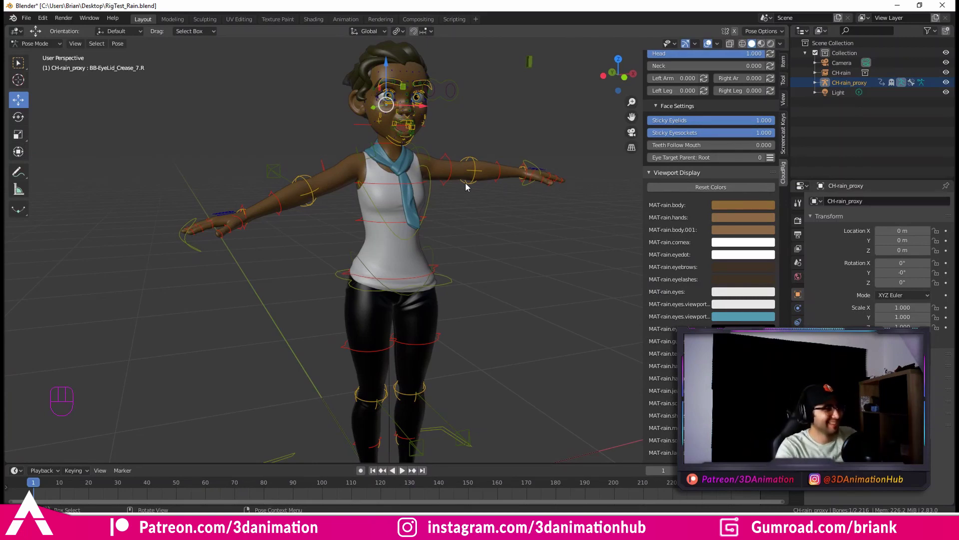
drag(484, 184, 489, 194)
middle_click(470, 188)
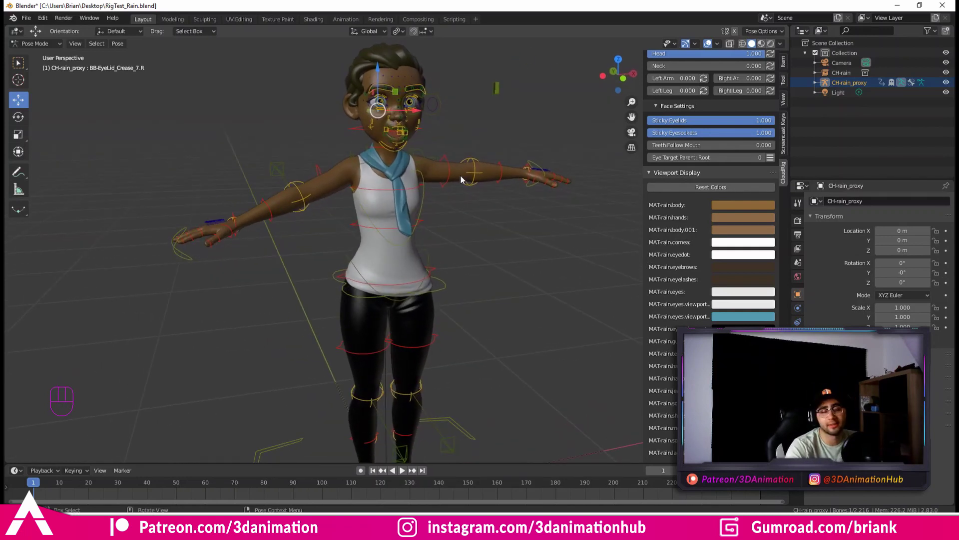